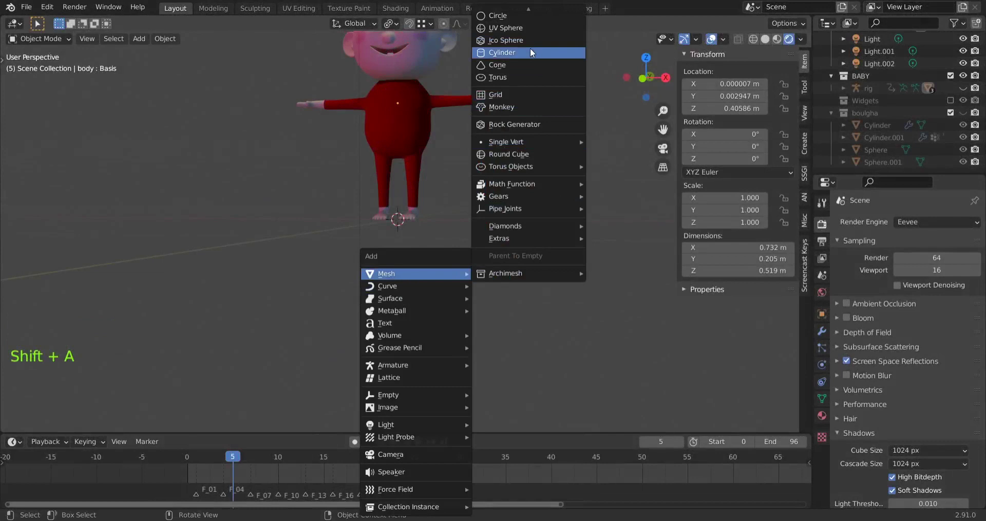
# Add a cylinder mesh and reduce its vertex count to 16
pyautogui.scroll(-3)
pyautogui.scroll(-3)
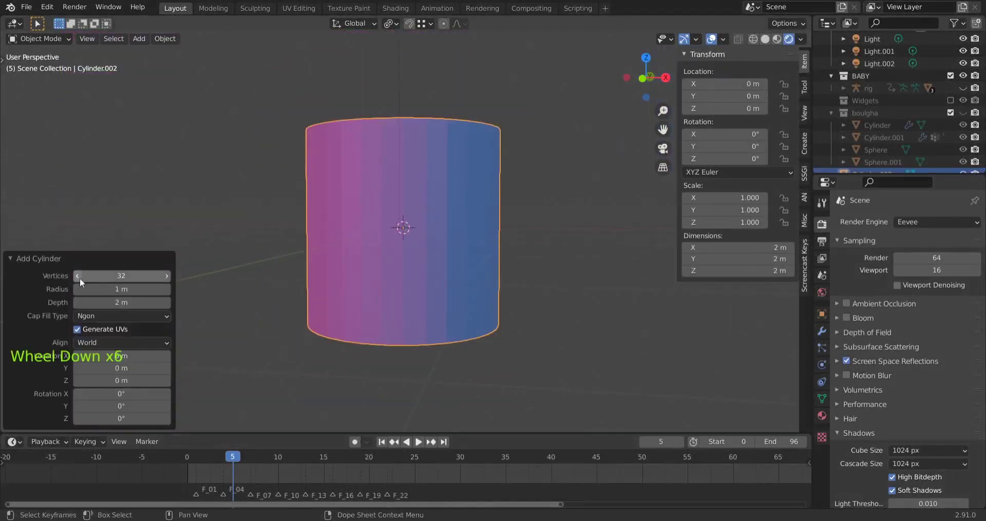
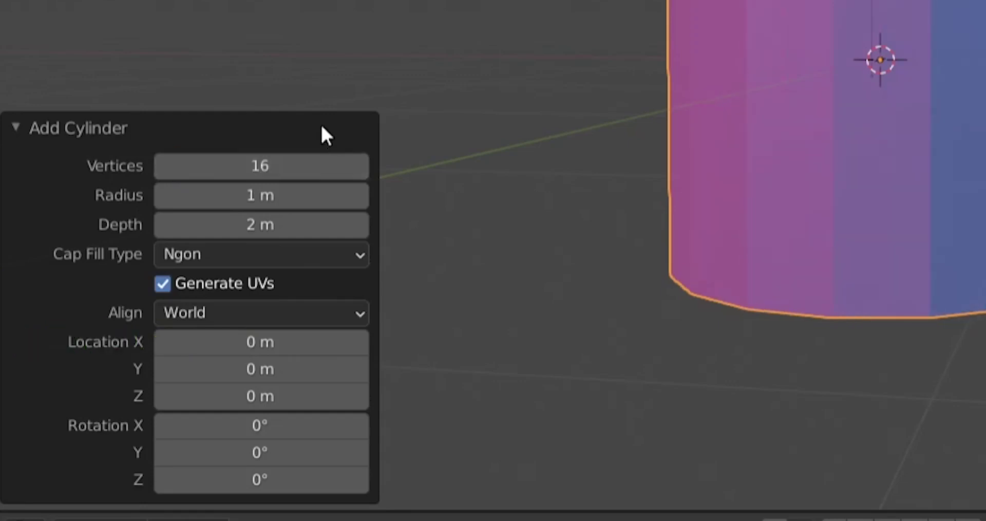
pyautogui.click(485, 266)
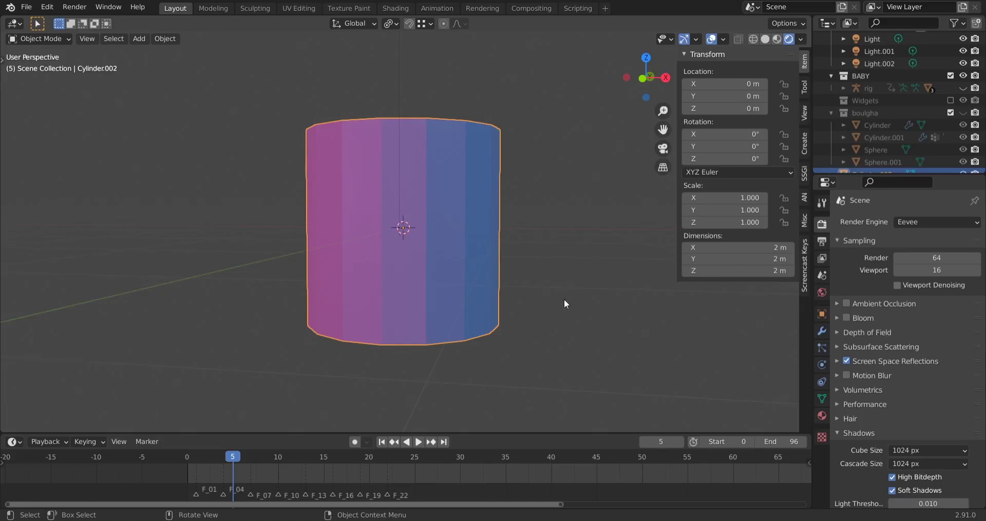
# Scale the cylinder down into a thin flat disc and line it up in side view
pyautogui.press('s')
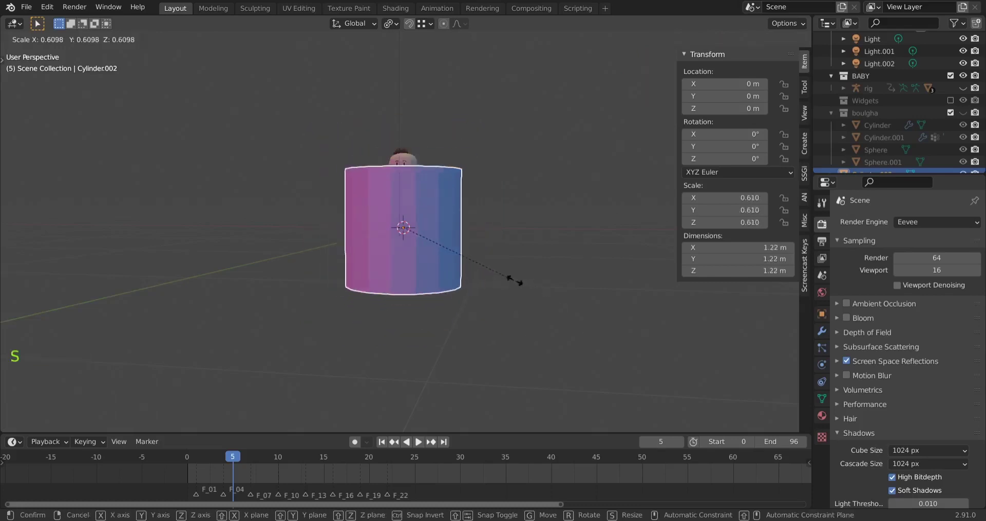
pyautogui.scroll(3)
pyautogui.middleClick(491, 236)
pyautogui.scroll(3)
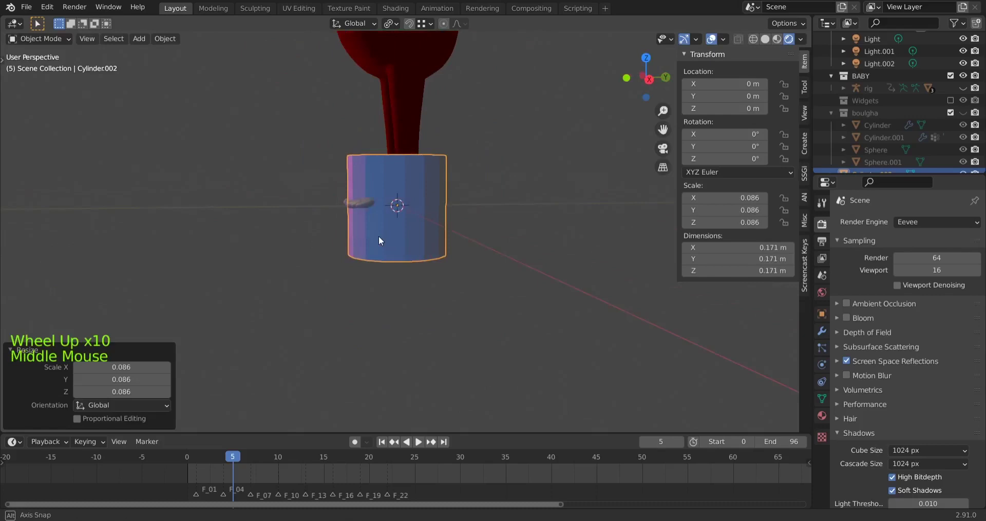
pyautogui.scroll(3)
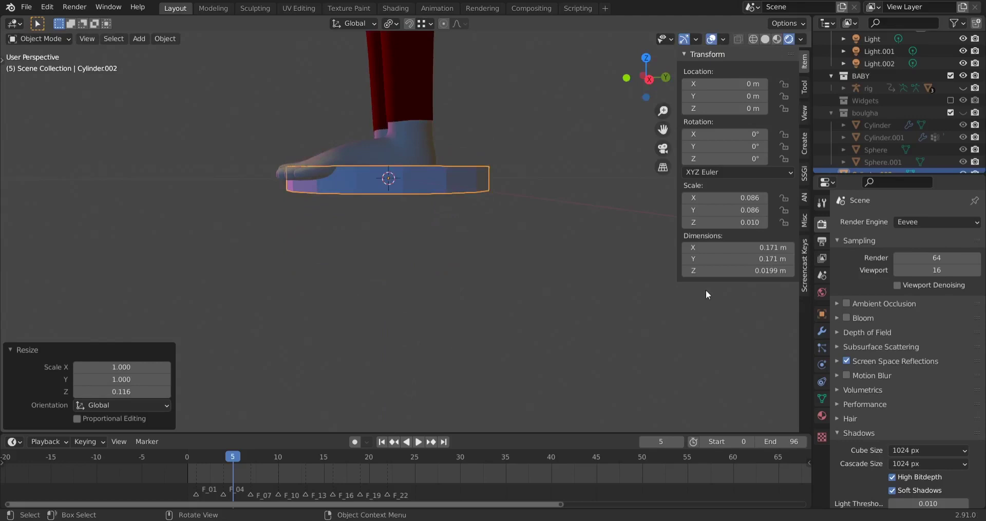
pyautogui.press('KP_3')
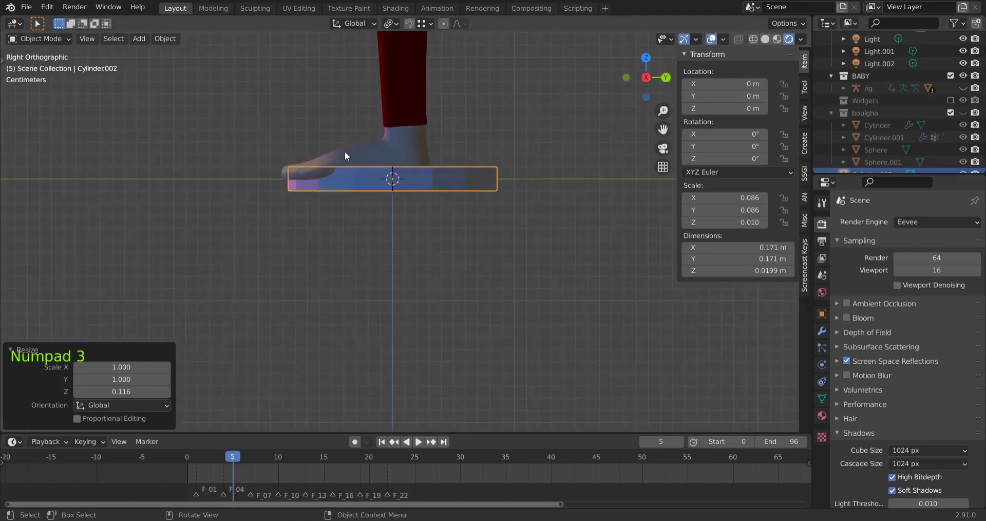
pyautogui.scroll(3)
pyautogui.scroll(3)
pyautogui.middleClick(412, 243)
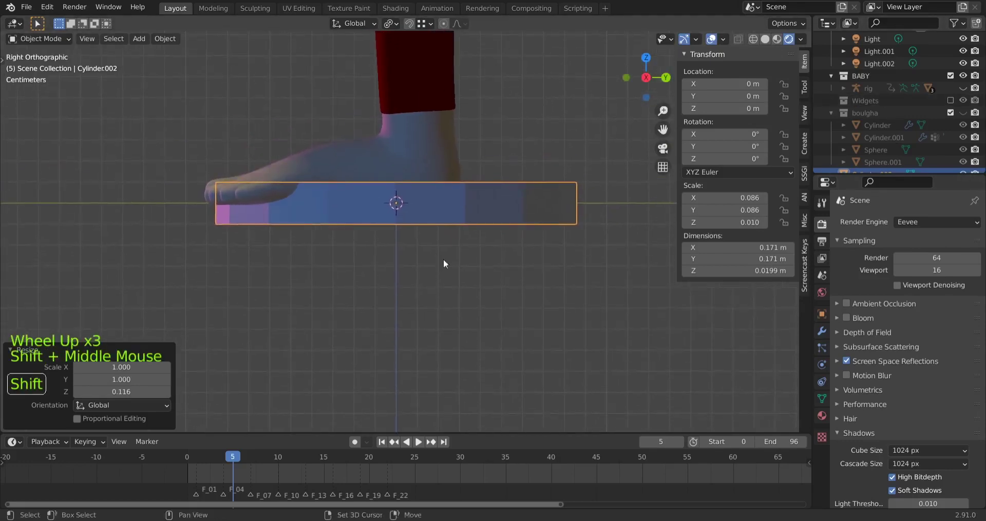
# Move the disc down below the foot, then slide it sideways under the sole from above
pyautogui.press('g')
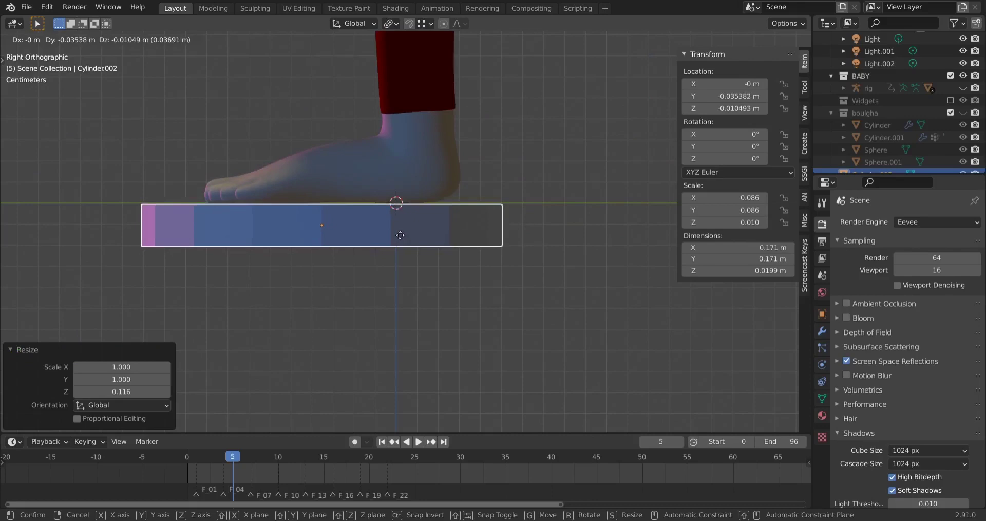
pyautogui.scroll(3)
pyautogui.middleClick(330, 318)
pyautogui.middleClick(410, 303)
pyautogui.scroll(-3)
pyautogui.press('g')
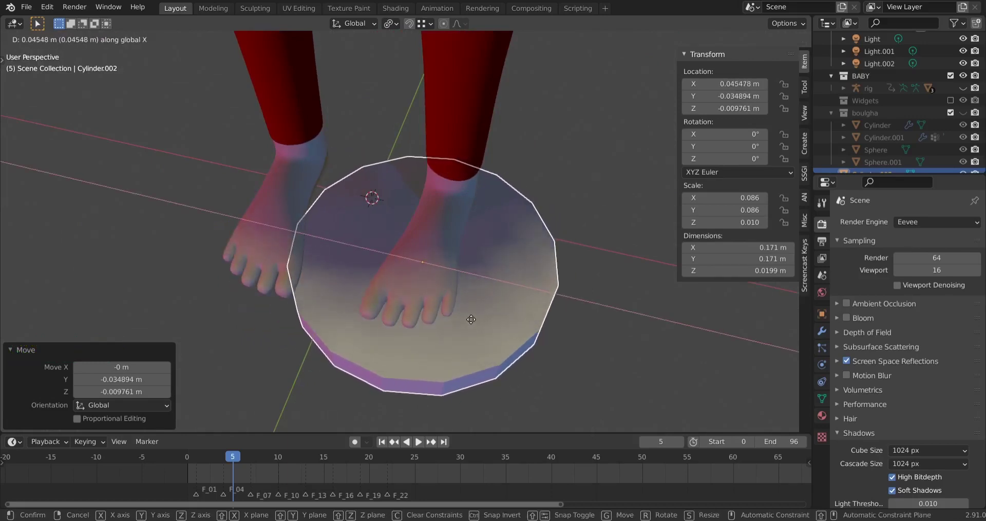
pyautogui.scroll(-3)
# Switch to see-through solid shading and look at the disc from underneath the foot
pyautogui.click(767, 40)
pyautogui.click(742, 40)
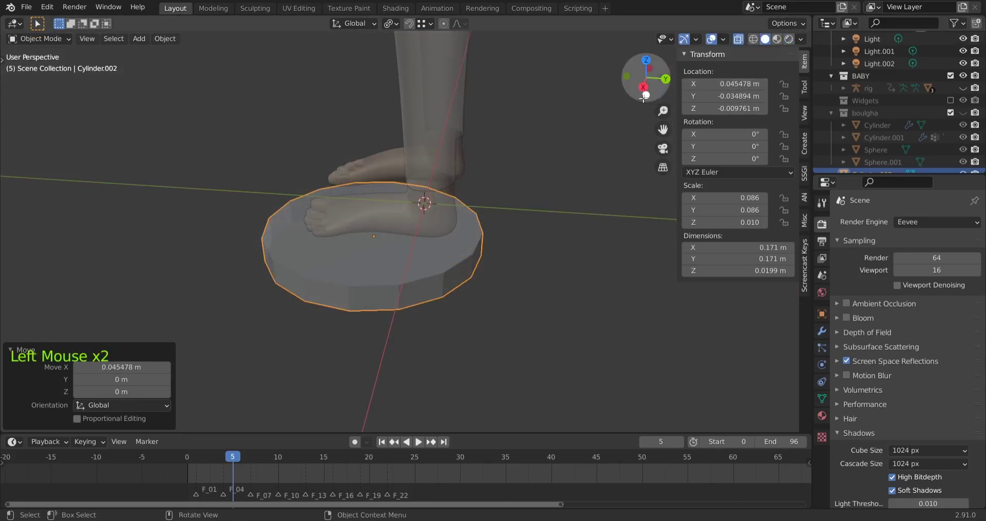
pyautogui.press('KP_7')
pyautogui.middleClick(465, 254)
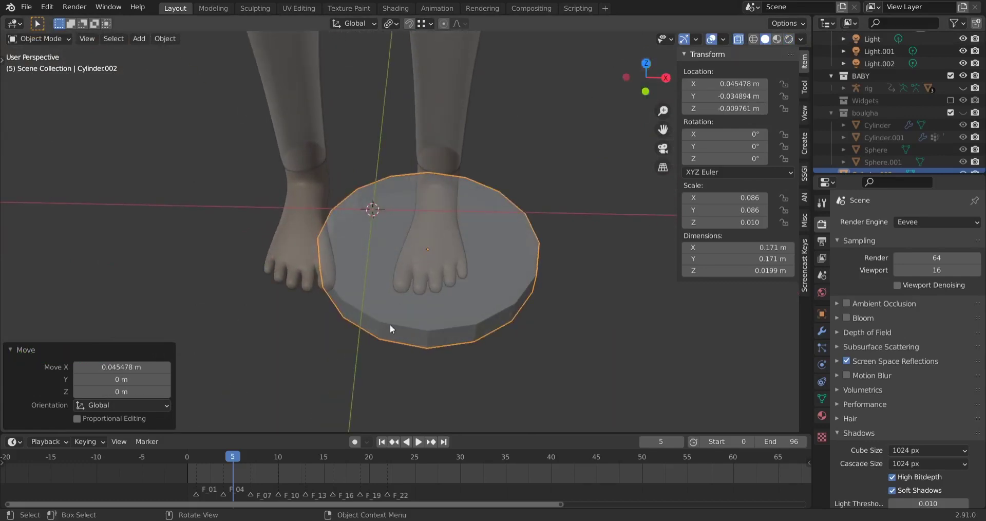
pyautogui.press('KP_7')
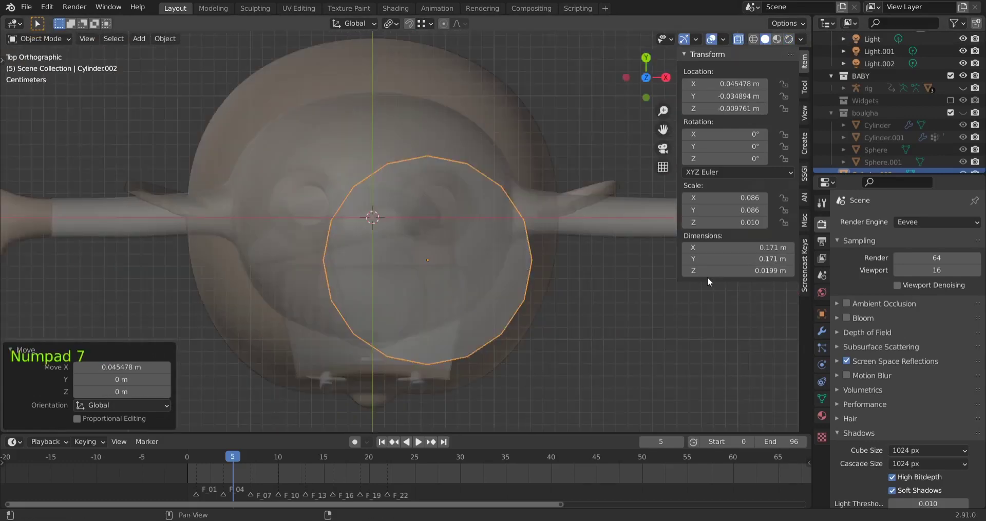
pyautogui.press('KP_9')
pyautogui.scroll(3)
# Nudge the disc under the sole and rotate it about 9° to match the foot, checking from the side
pyautogui.press('g')
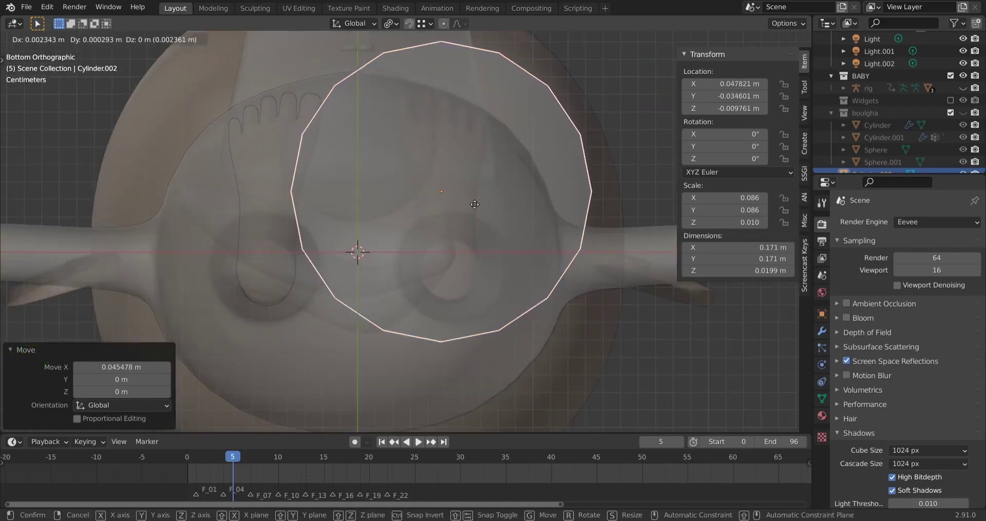
pyautogui.press('r')
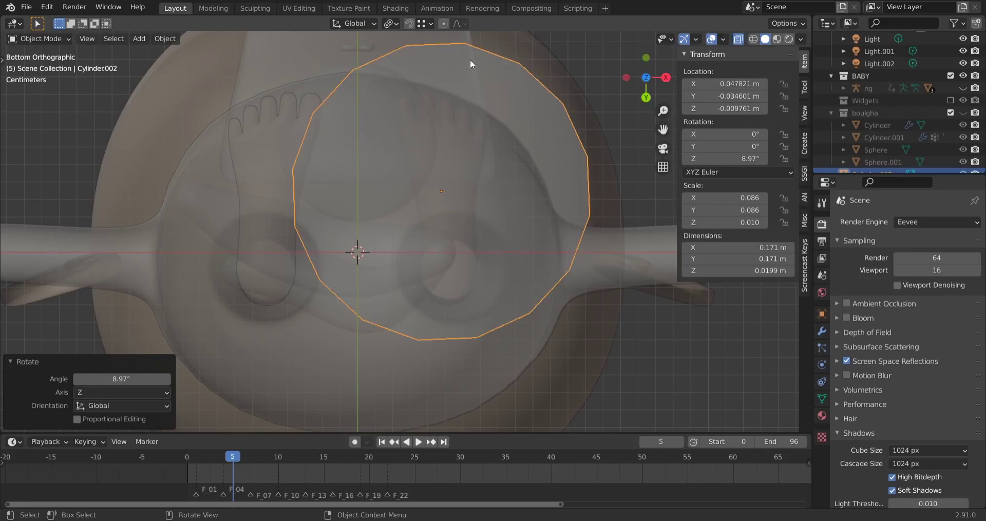
pyautogui.middleClick(490, 100)
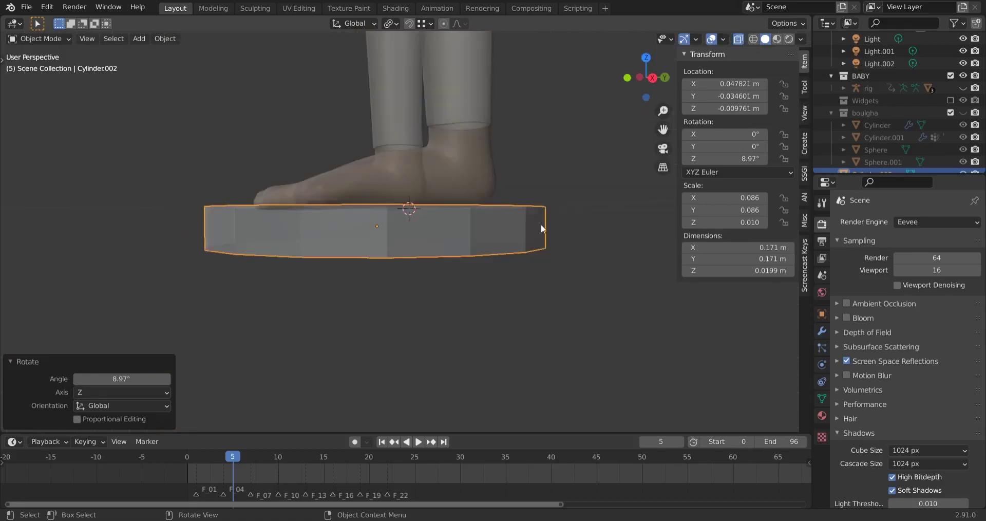
pyautogui.press('KP_3')
pyautogui.click(743, 40)
pyautogui.scroll(3)
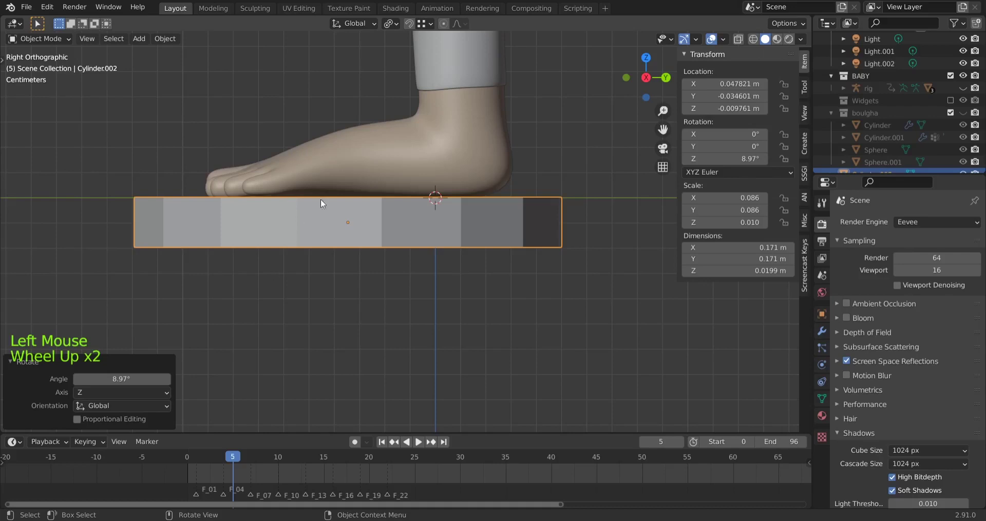
# Scale the disc down to about 15.7 cm, adjust its height, and view it see-through from below
pyautogui.press('KP_3')
pyautogui.press('s')
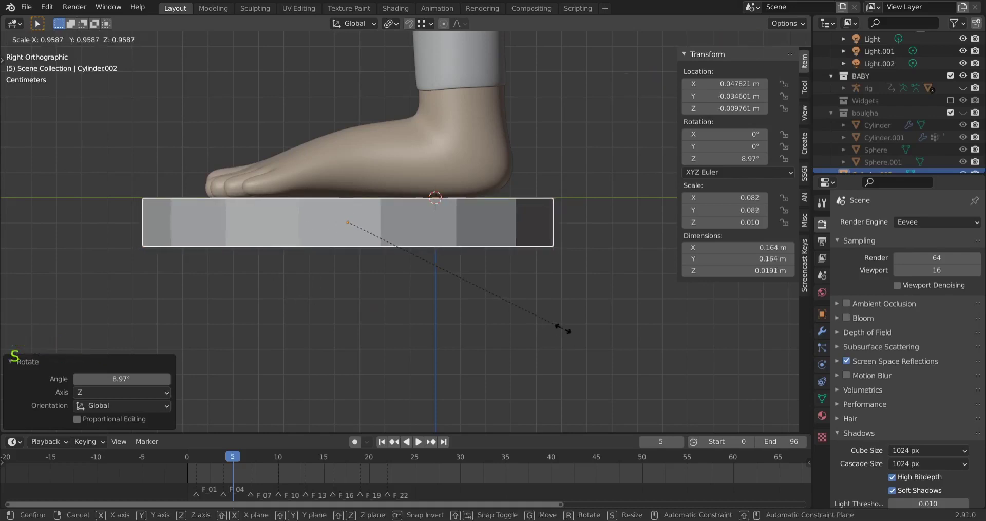
pyautogui.press('g')
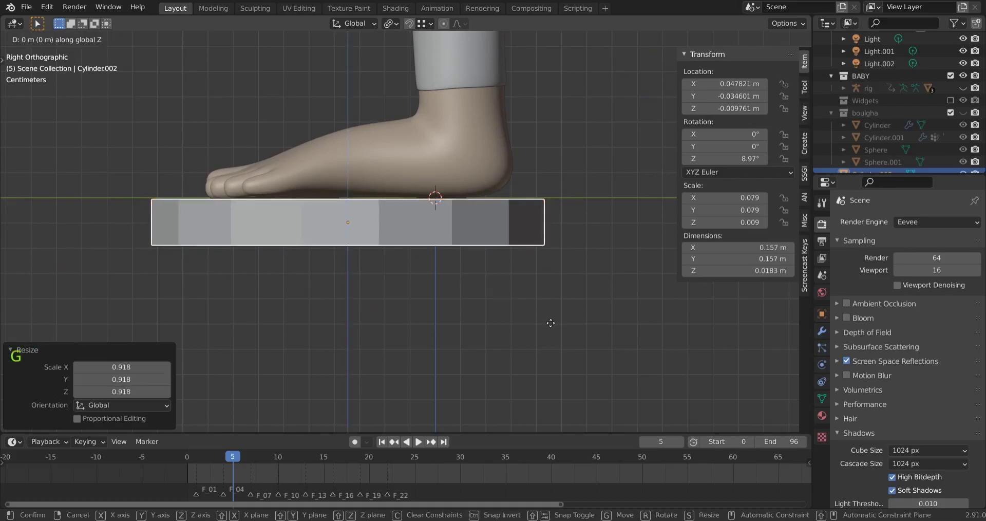
pyautogui.press('KP_9')
pyautogui.scroll(-3)
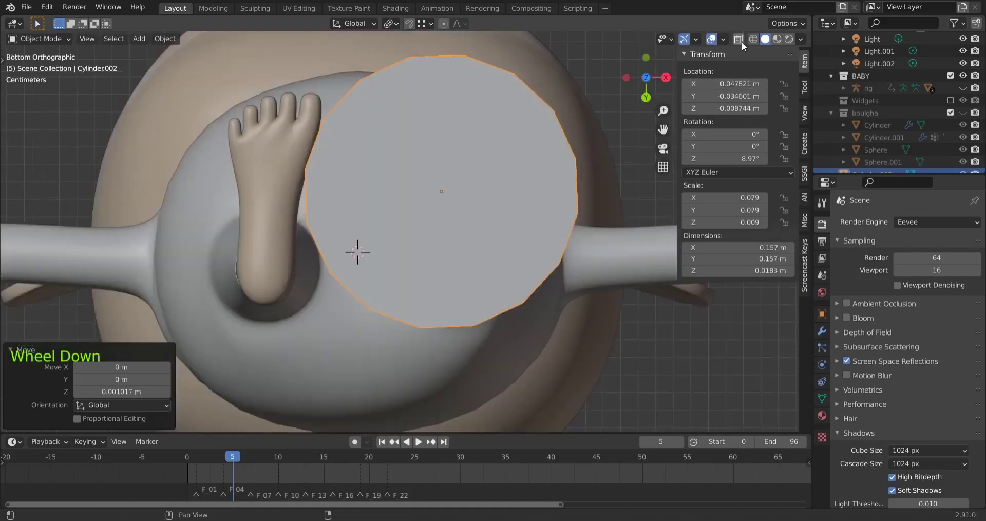
pyautogui.click(745, 42)
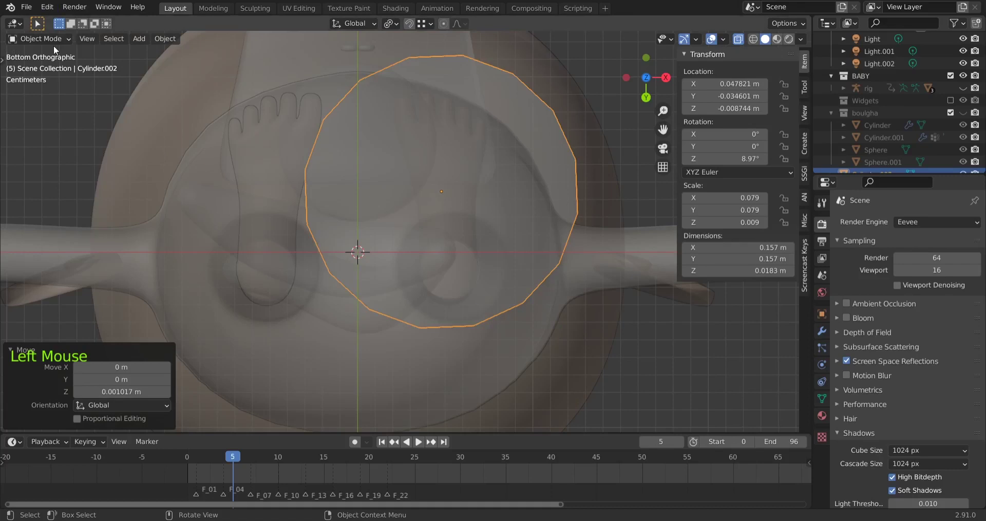
# Enter Edit Mode with proportional editing on and box-select a small part of the disc's rim
pyautogui.click(60, 32)
pyautogui.click(58, 38)
pyautogui.press('Tab')
pyautogui.click(87, 40)
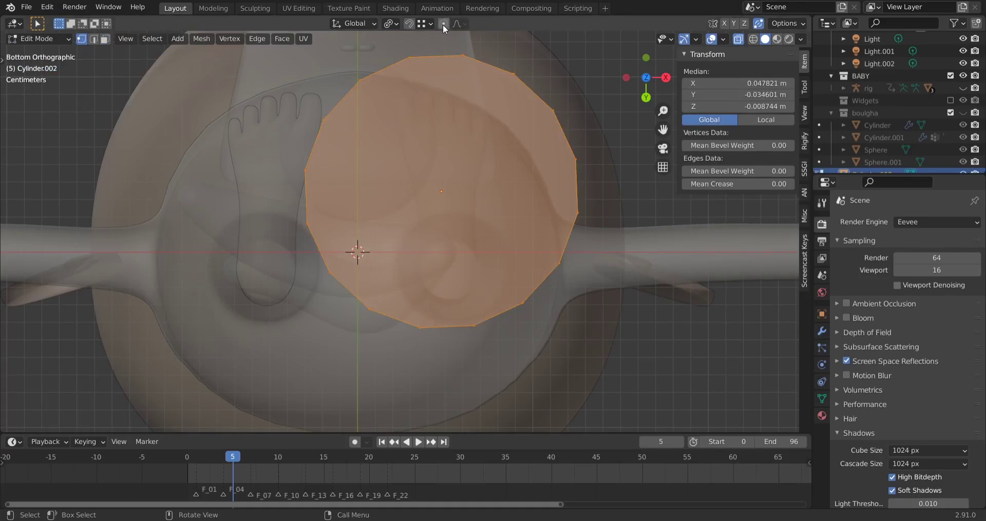
pyautogui.click(446, 30)
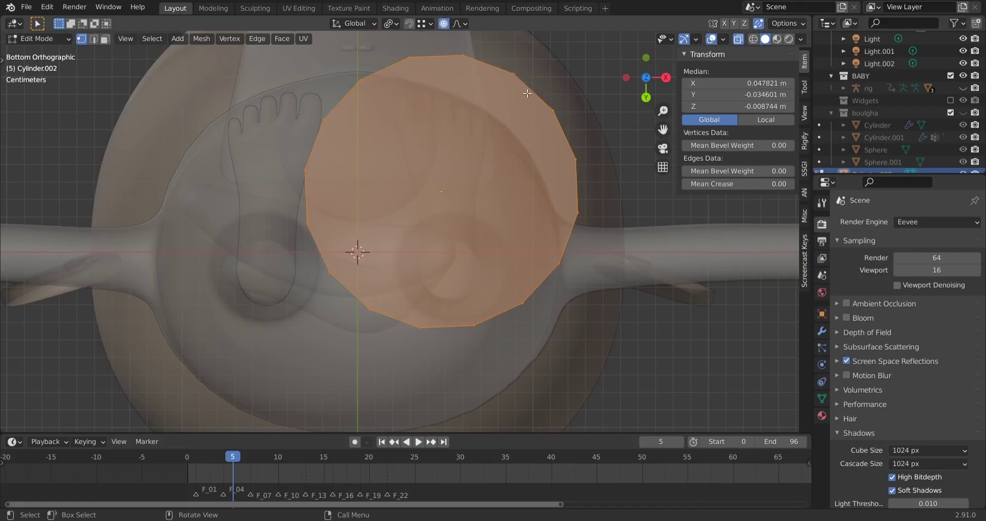
pyautogui.middleClick(596, 82)
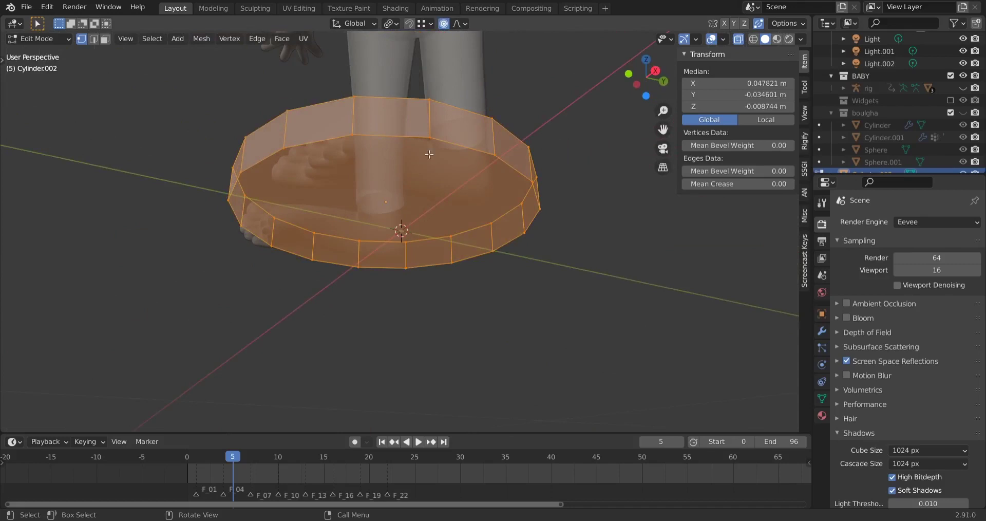
pyautogui.click(728, 45)
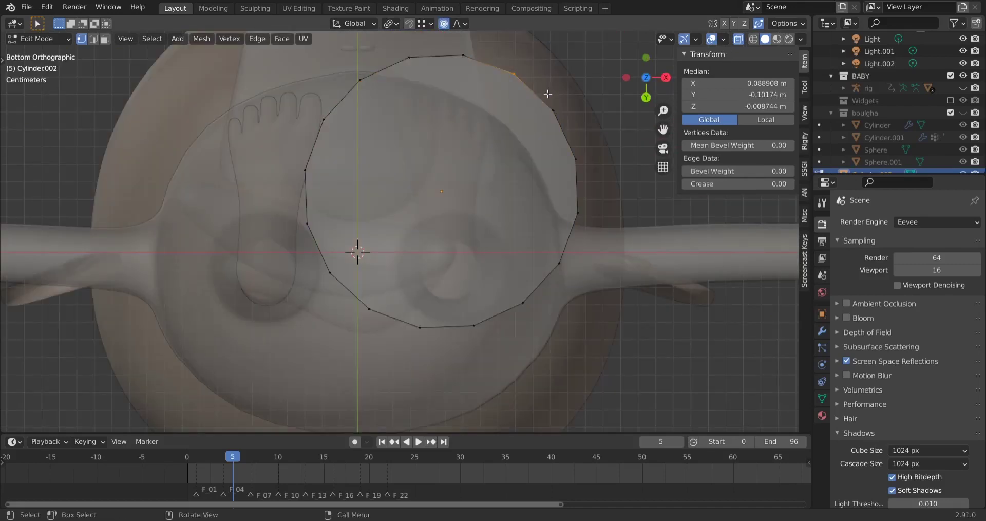
# Drag rim vertices inward with proportional falloff so the right and lower outline follow the foot
pyautogui.press('g')
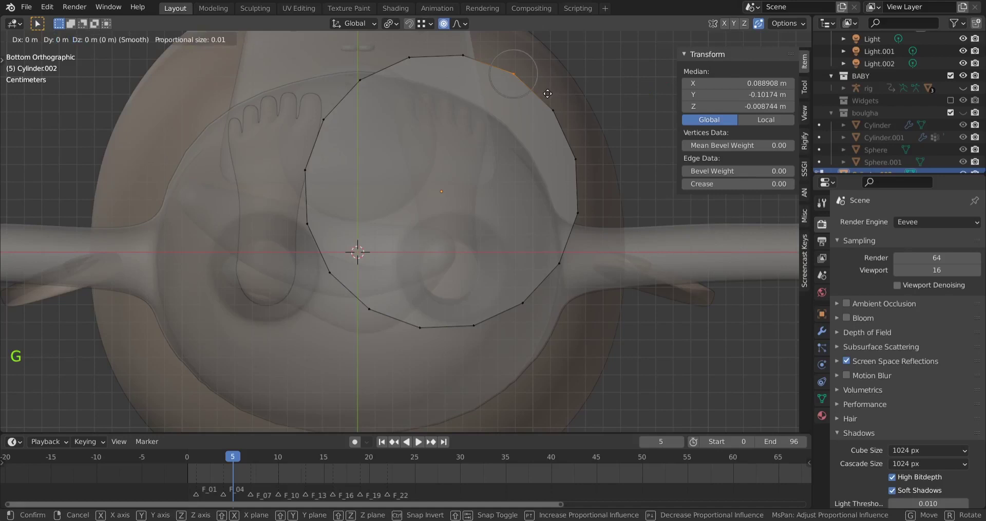
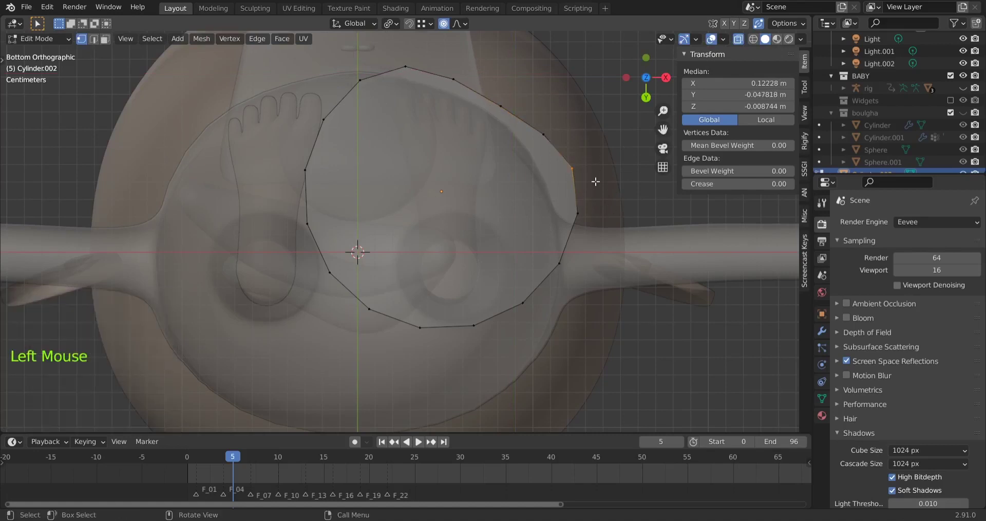
pyautogui.press('g')
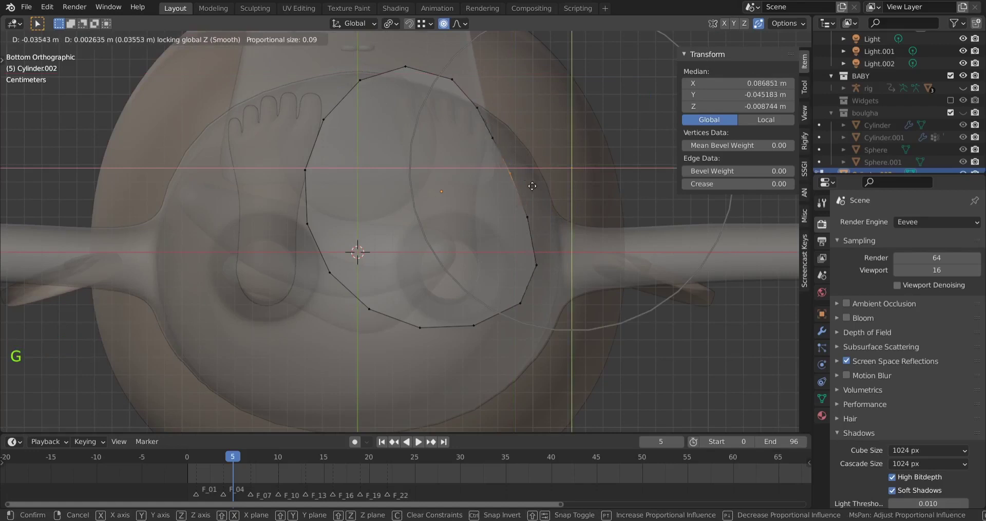
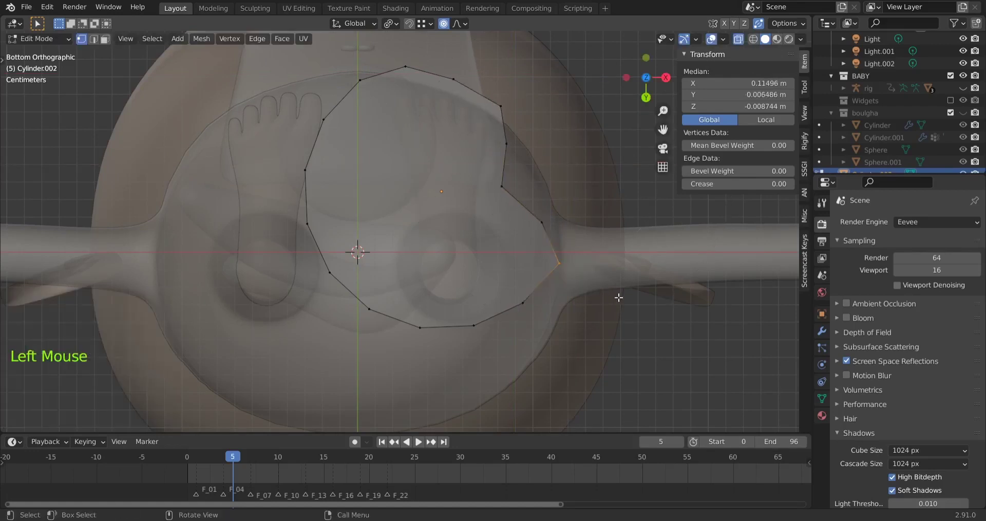
pyautogui.press('g')
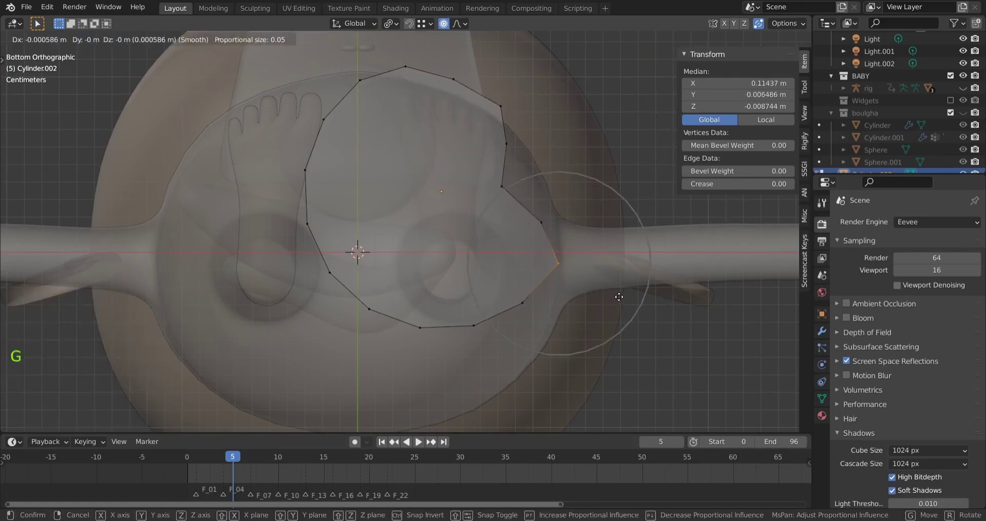
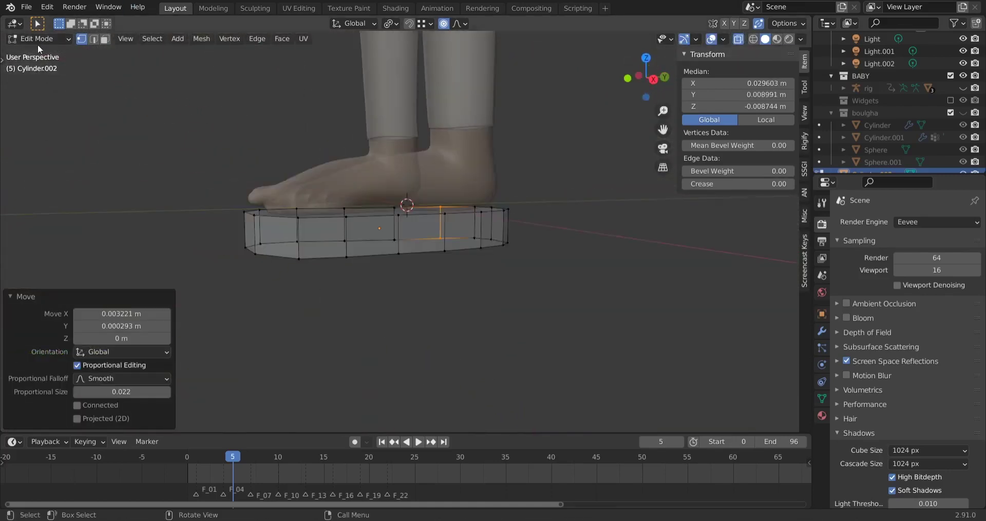
# Return to Object Mode and bring up the Add Modifier list for the sole
pyautogui.click(46, 41)
pyautogui.middleClick(492, 334)
pyautogui.click(829, 337)
pyautogui.click(869, 227)
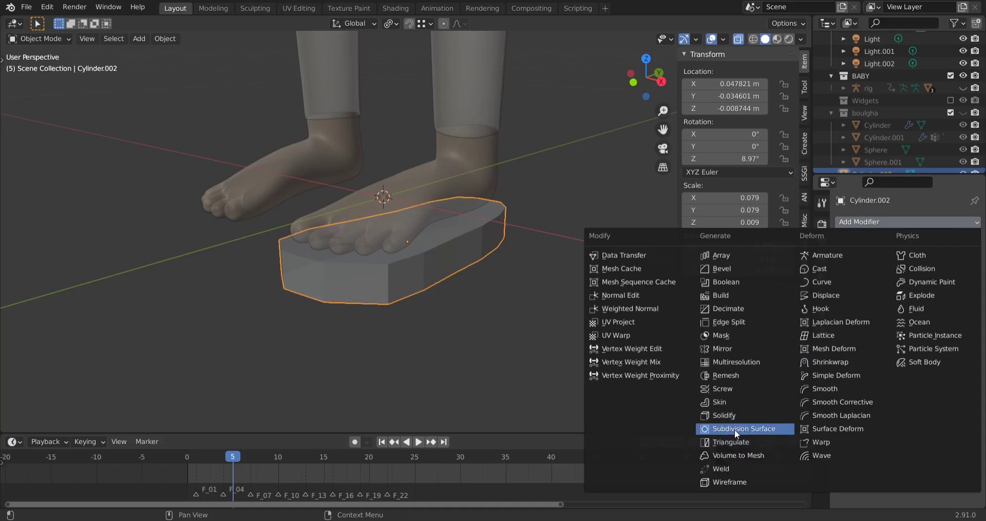
# Orbit to check the Subdivision Surface smoothing on the sole
pyautogui.middleClick(429, 222)
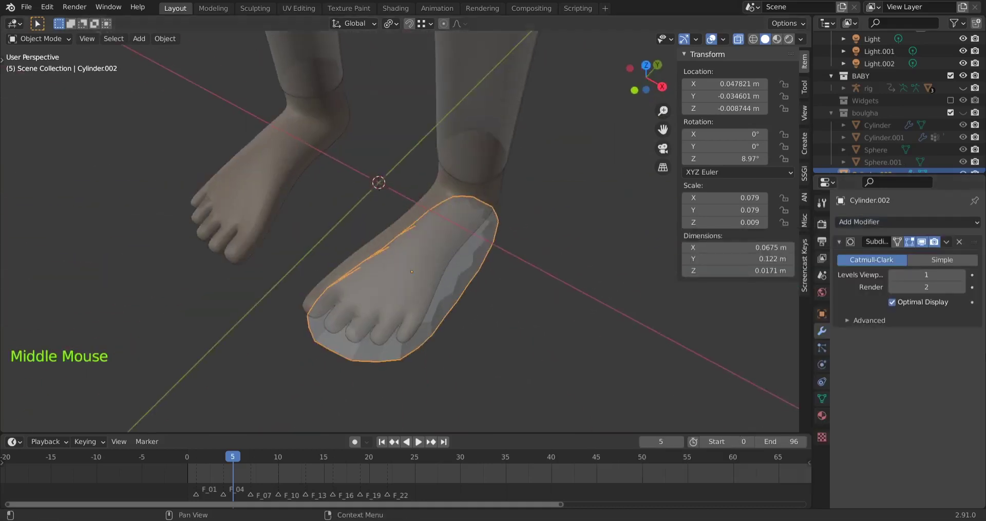
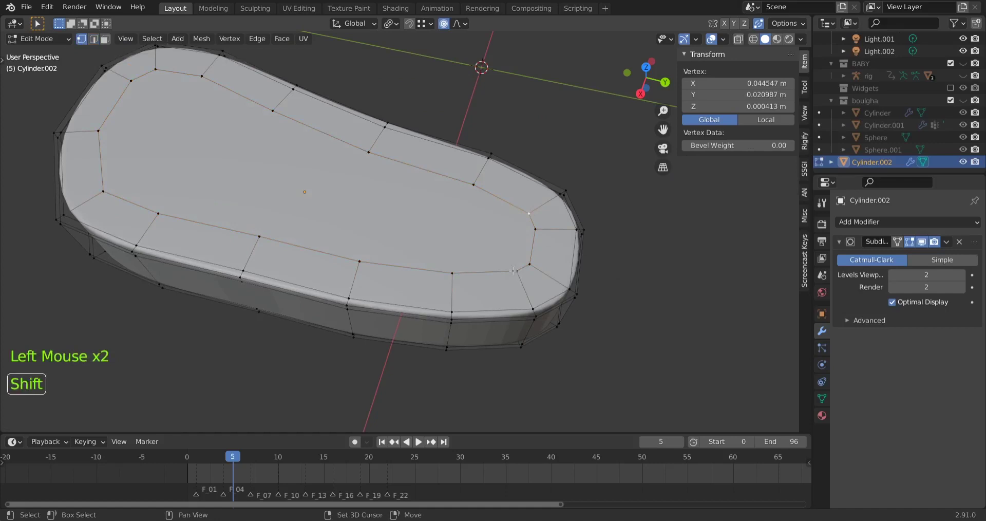
# Select two toe-end vertices, checking in X-ray, and join them with a new edge (J)
pyautogui.click(517, 267)
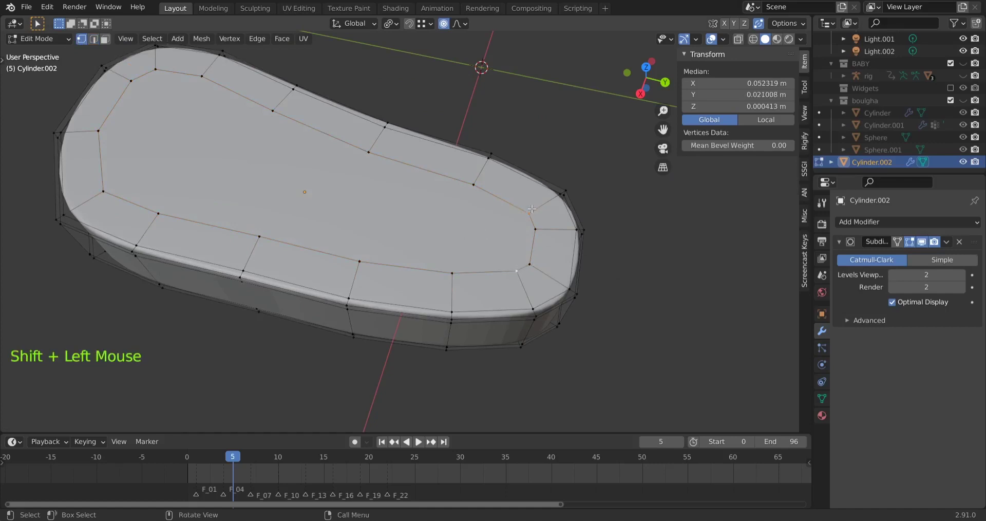
pyautogui.click(744, 43)
pyautogui.click(744, 43)
pyautogui.click(744, 43)
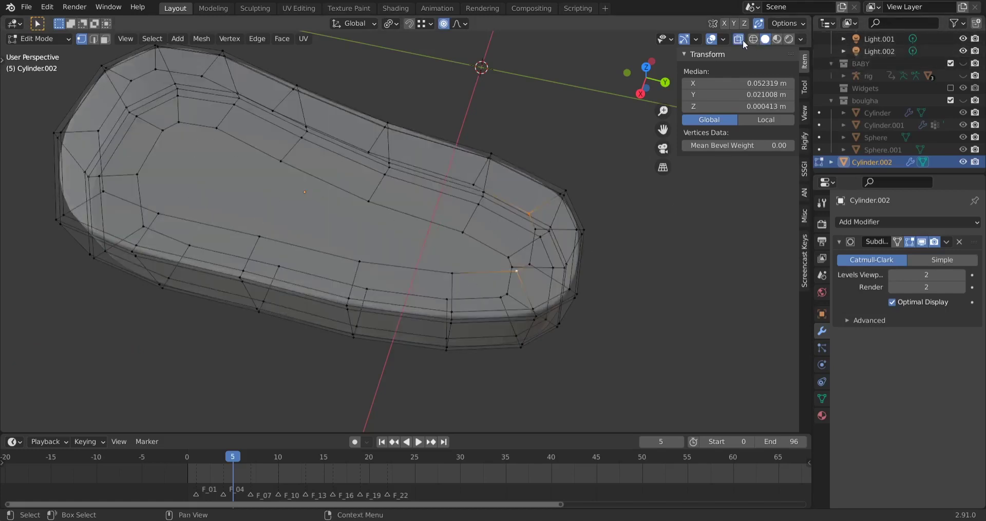
pyautogui.click(744, 45)
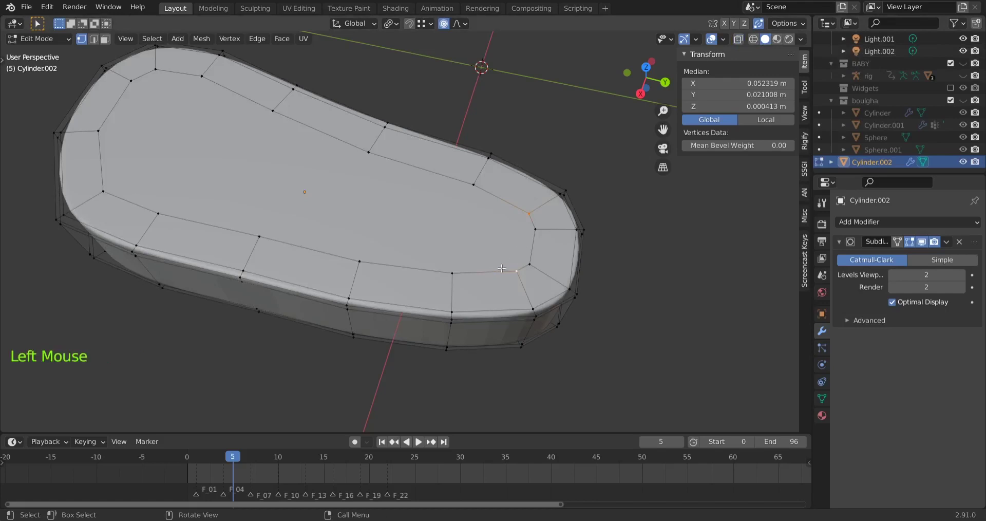
pyautogui.press('j')
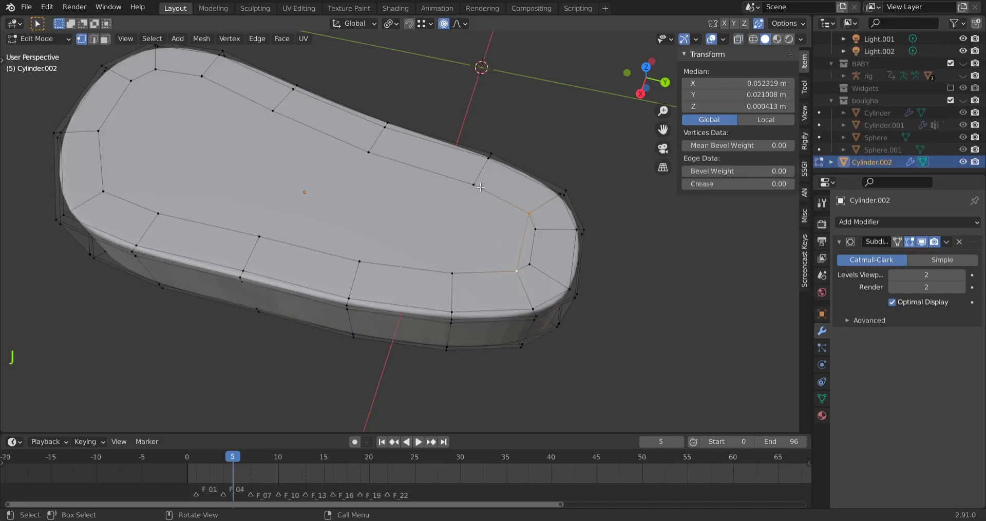
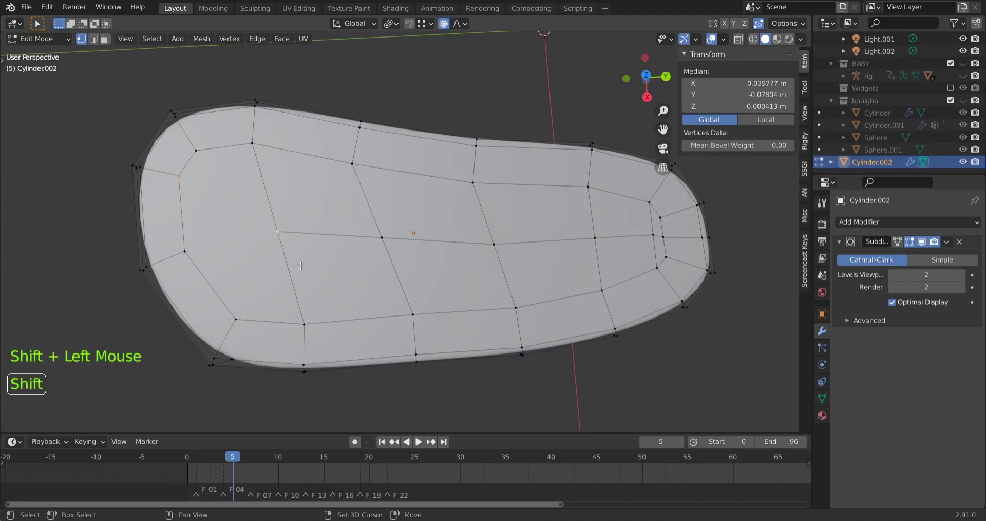
# Connect the central heel vertex to two rim vertices with new edges across the heel face
pyautogui.press('j')
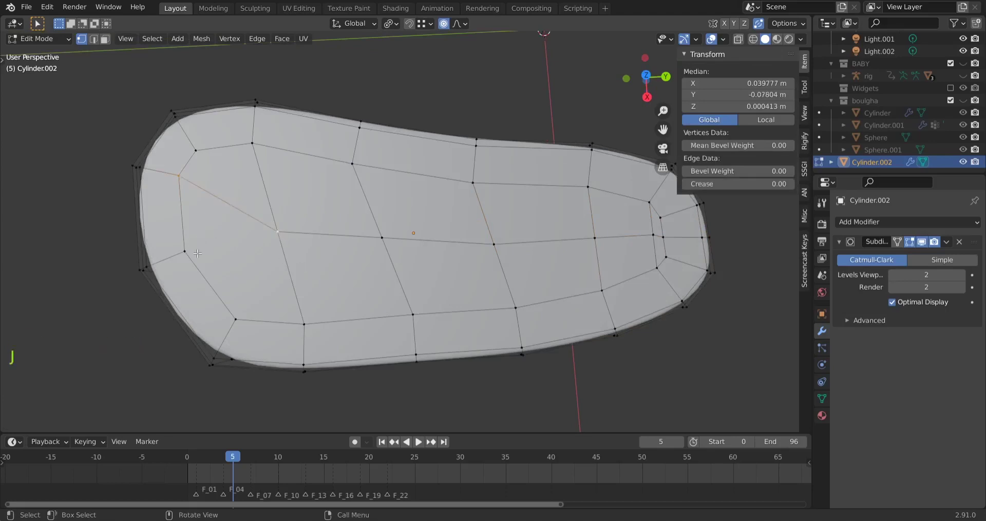
pyautogui.click(190, 246)
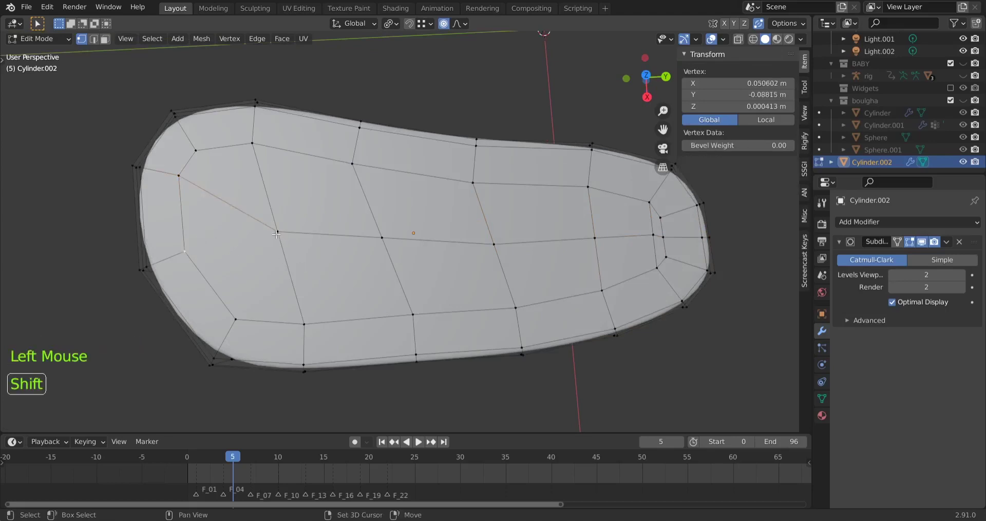
pyautogui.click(278, 231)
pyautogui.press('j')
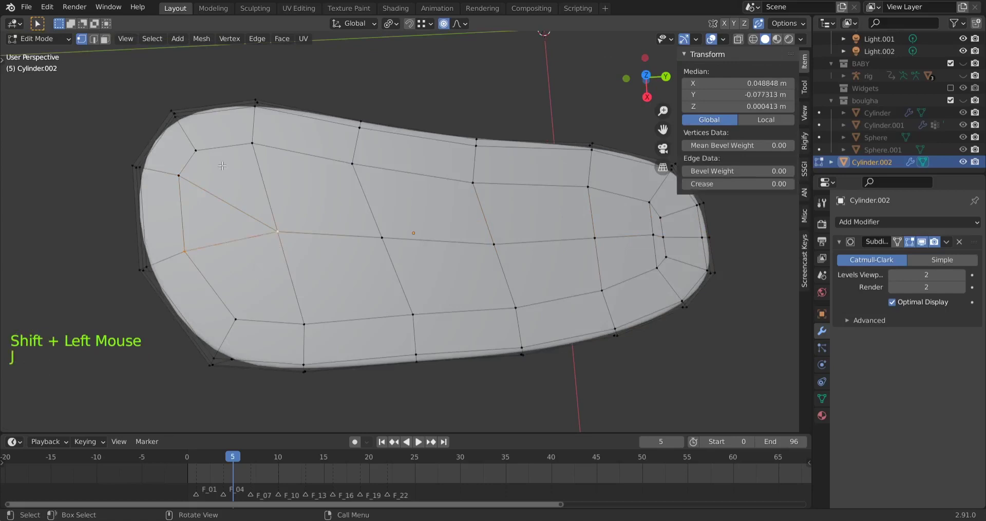
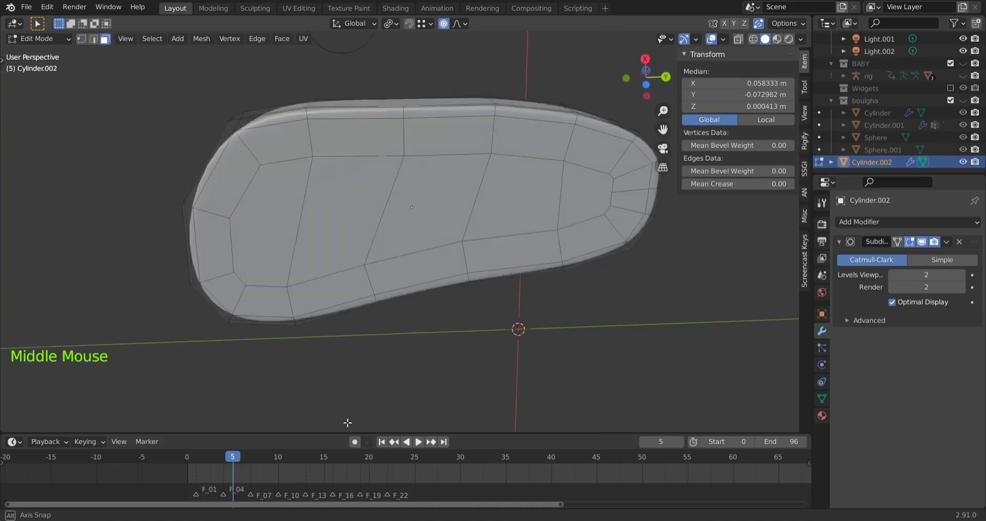
# Run a new lengthwise edge loop (Ctrl+R) along the sole's top face
pyautogui.scroll(3)
pyautogui.click(99, 39)
pyautogui.click(591, 195)
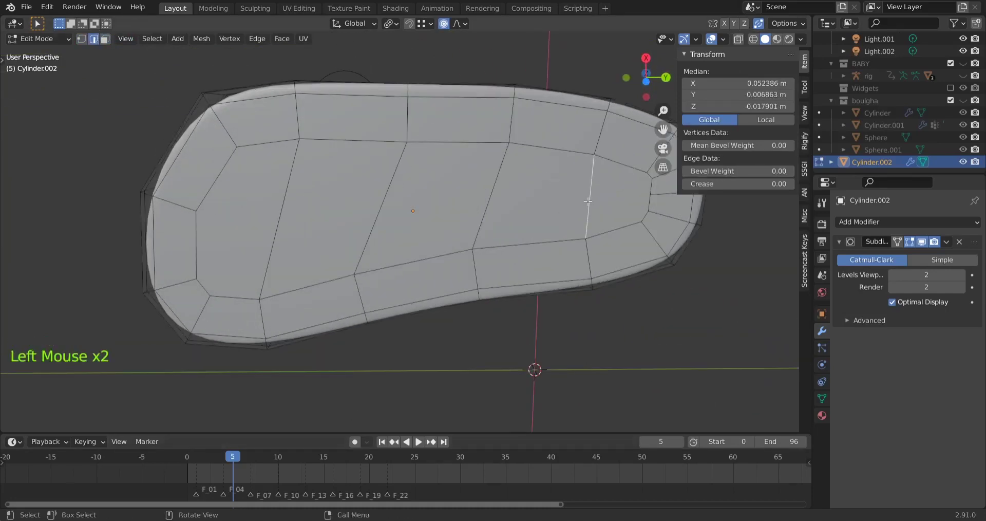
pyautogui.press('ctrl+r')
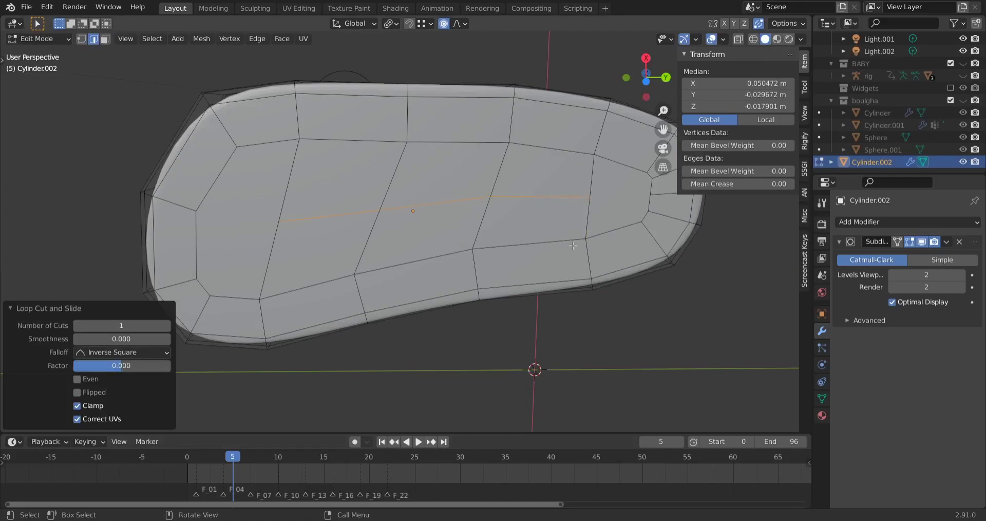
pyautogui.press('1')
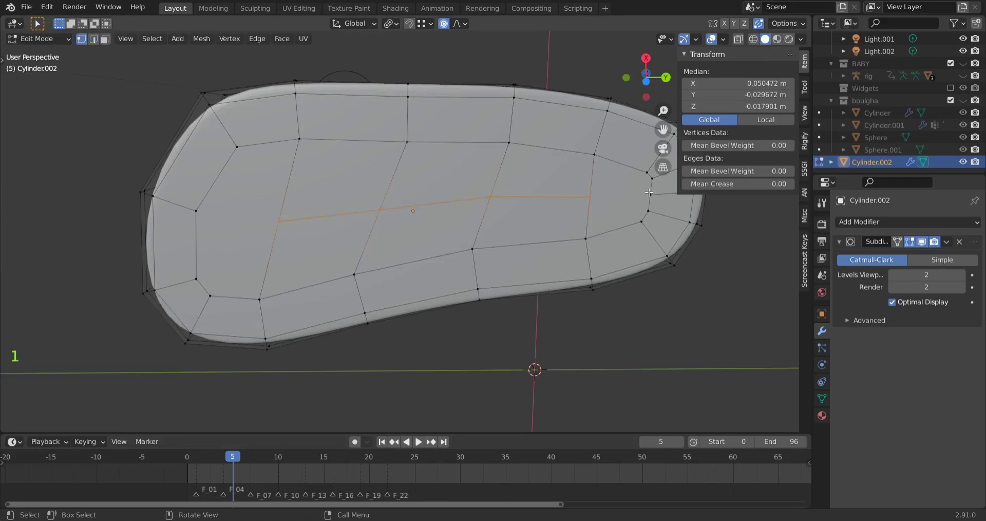
# Join a new-loop toe vertex to a toe rim vertex with a new edge (J)
pyautogui.click(647, 168)
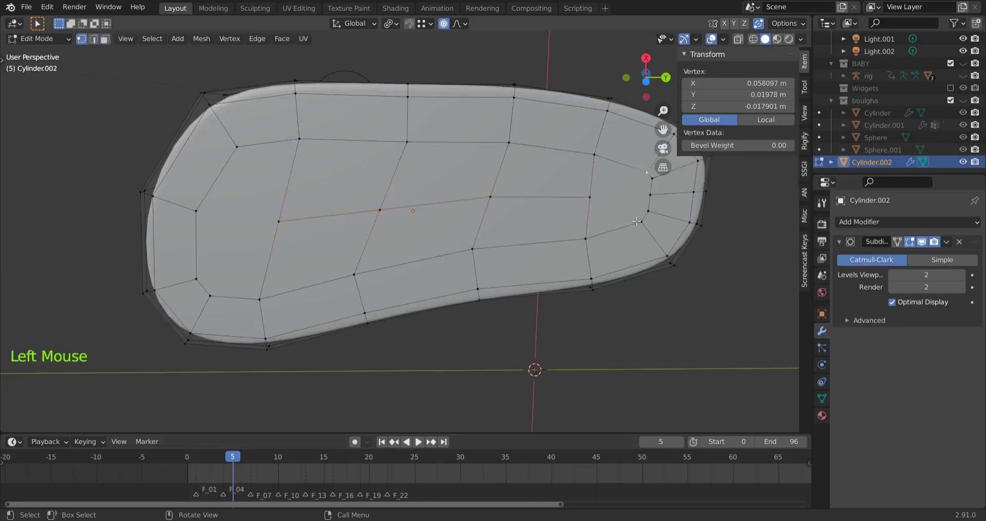
pyautogui.click(625, 237)
pyautogui.press('j')
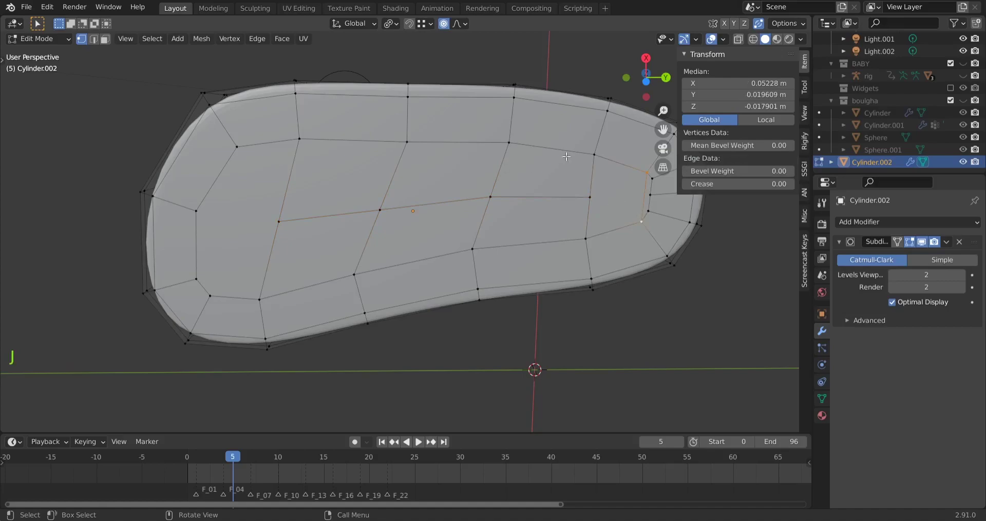
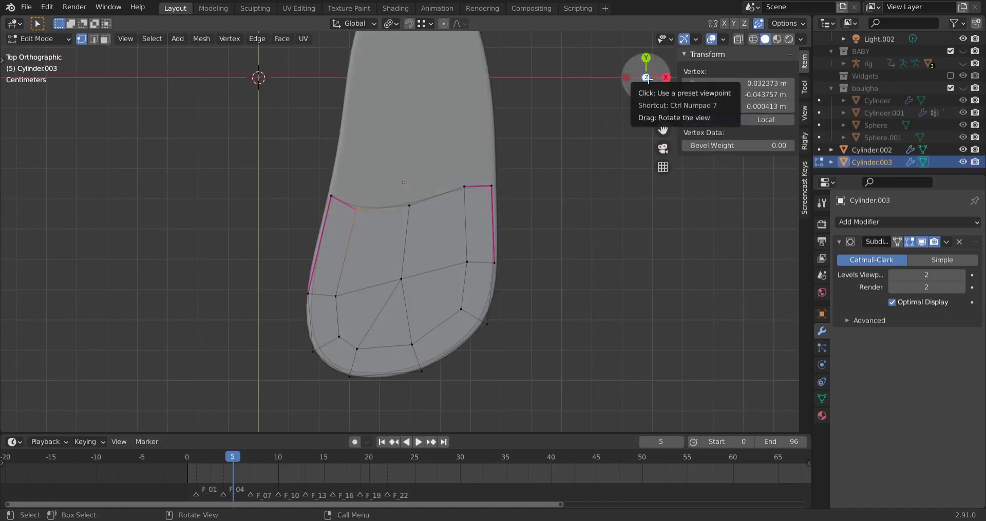
# Move a strap front-edge vertex about 2 mm toward the sole's outline
pyautogui.scroll(3)
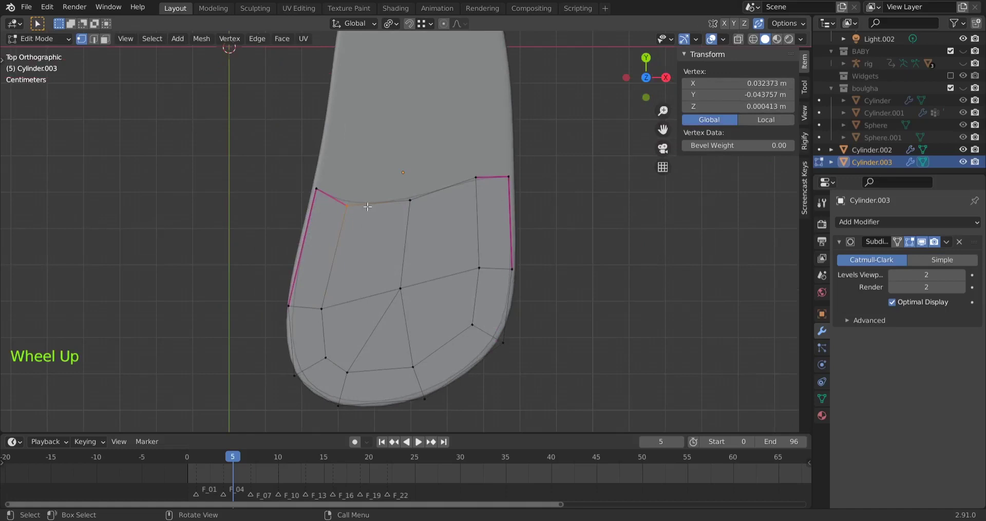
pyautogui.press('g')
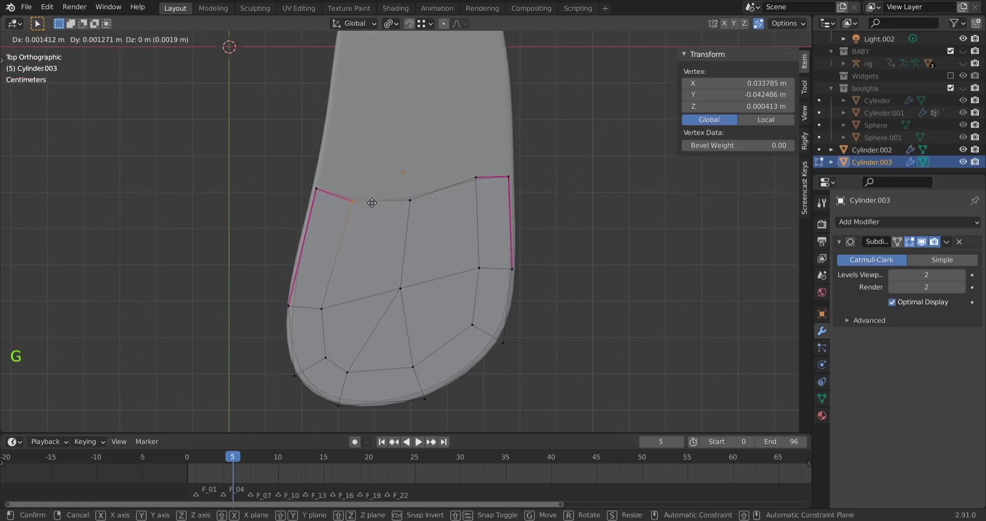
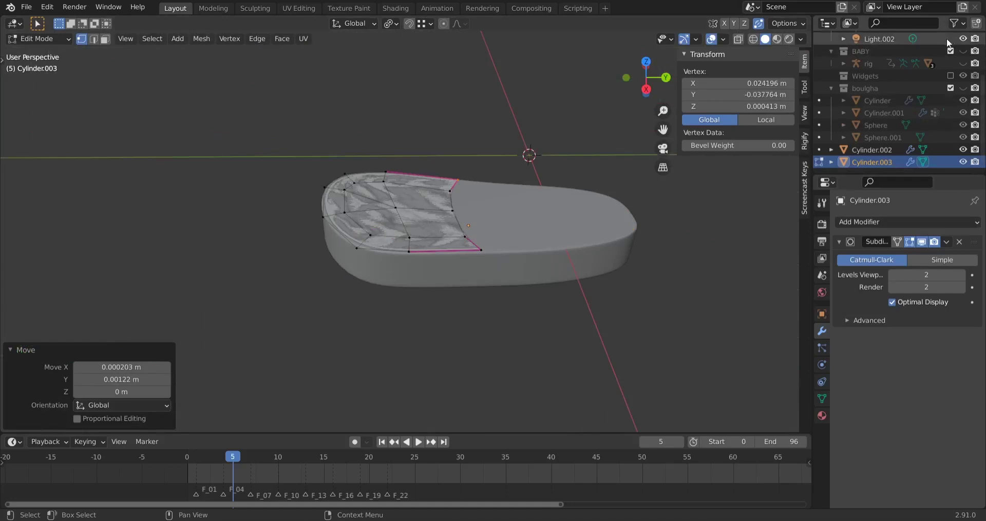
# Unhide the foot object in the Outliner so it rests on the sole again
pyautogui.click(965, 53)
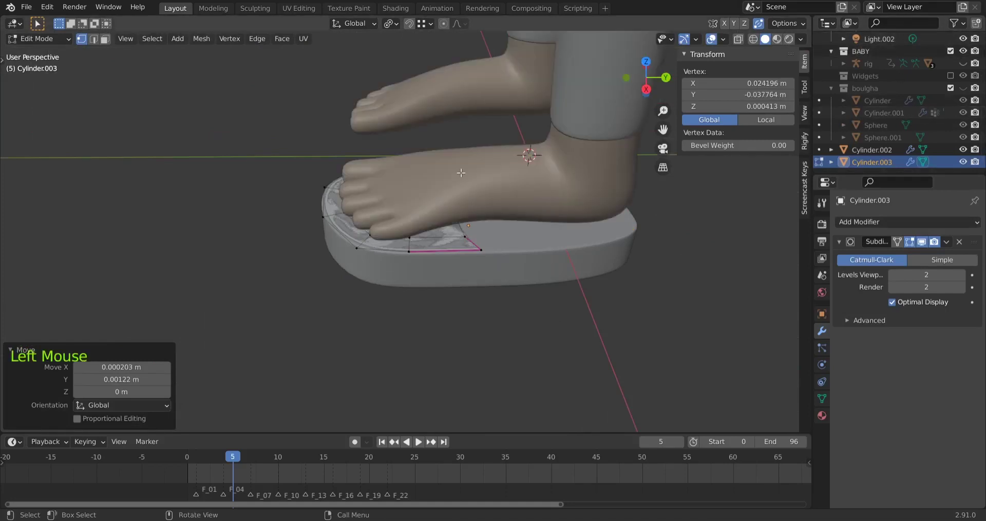
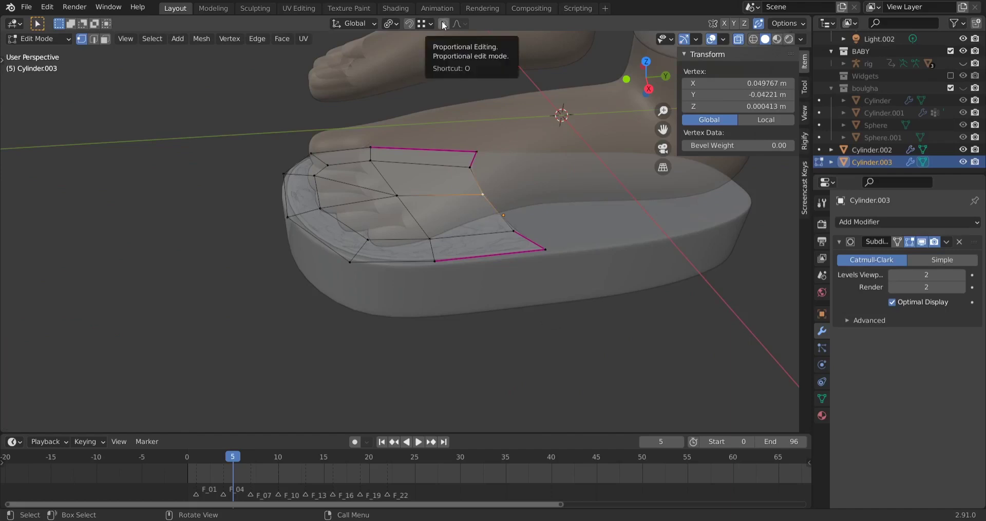
# Enable Proportional Editing and test-lift the middle strap vertex about 2 cm with falloff
pyautogui.press('0')
pyautogui.press('o')
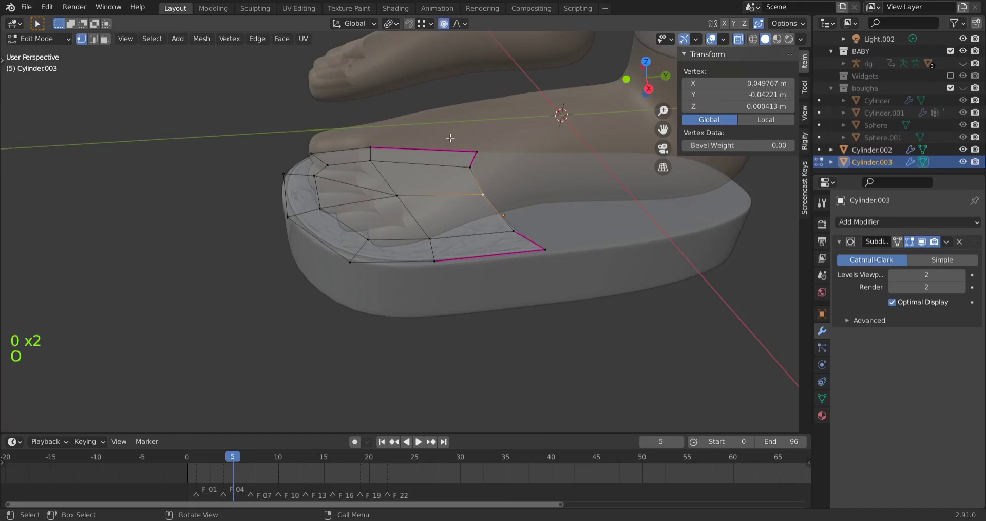
pyautogui.press('g')
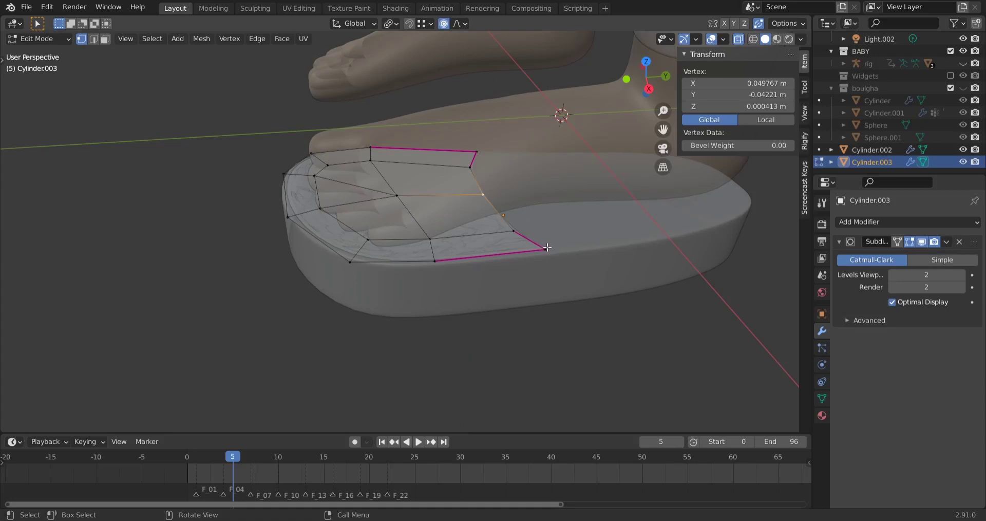
# Raise the middle strap vertex about 2.6 cm upward with smooth falloff
pyautogui.press('g')
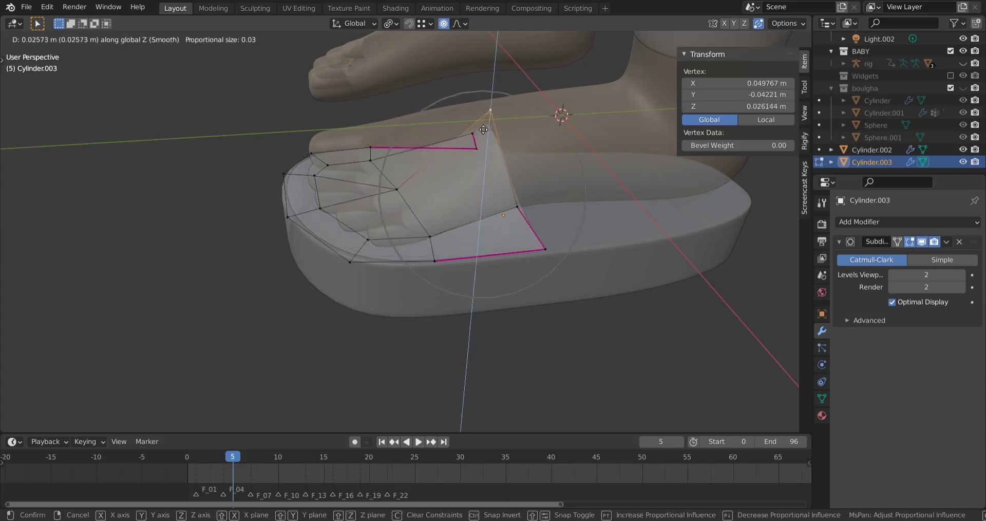
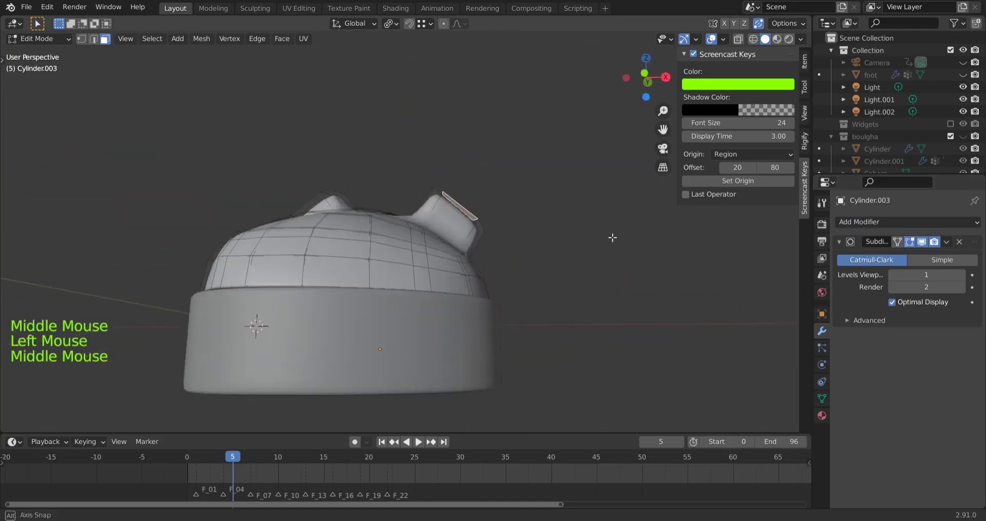
# Nudge the selected loop-end face into its new position on the strap
pyautogui.press('g')
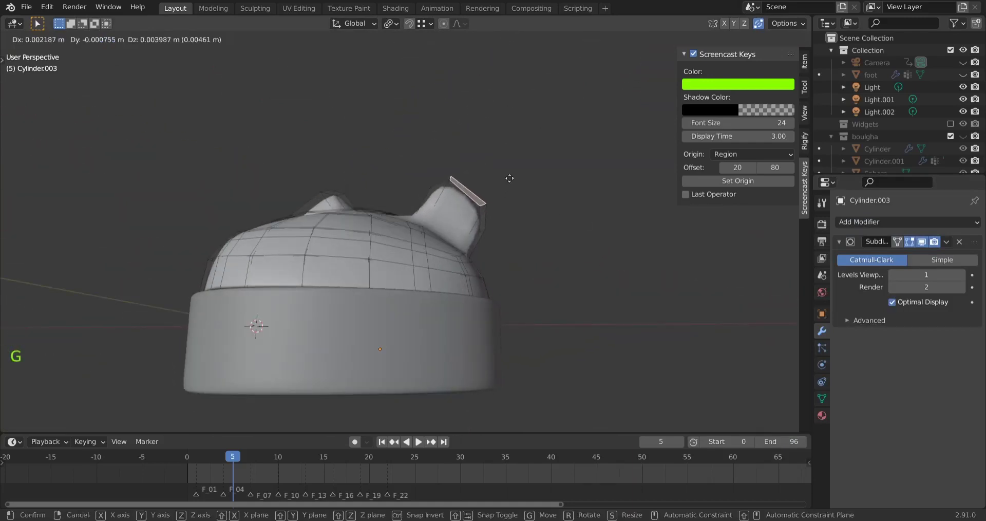
pyautogui.middleClick(292, 268)
pyautogui.click(408, 276)
pyautogui.middleClick(419, 292)
pyautogui.press('g')
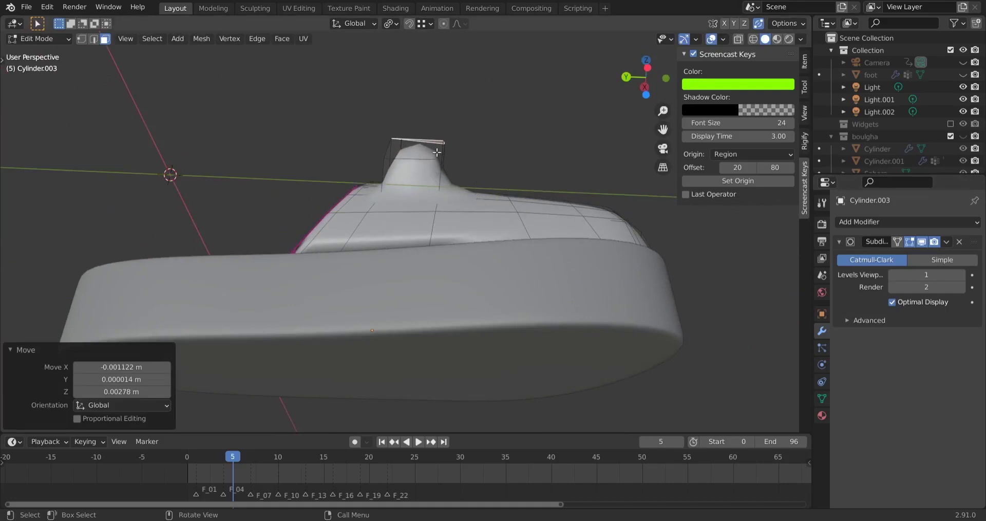
# Add a crosswise edge loop (Ctrl+R) across the strap mesh
pyautogui.middleClick(479, 226)
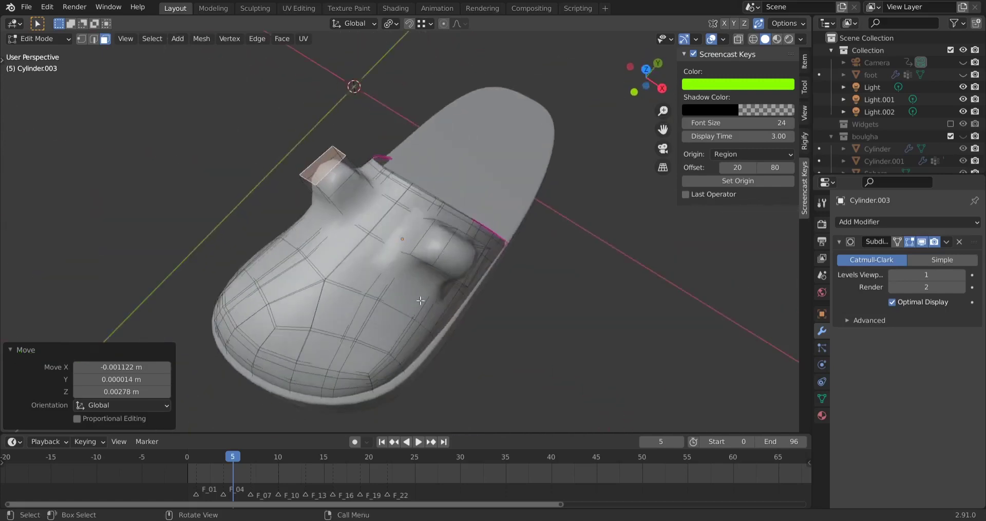
pyautogui.press('ctrl+r')
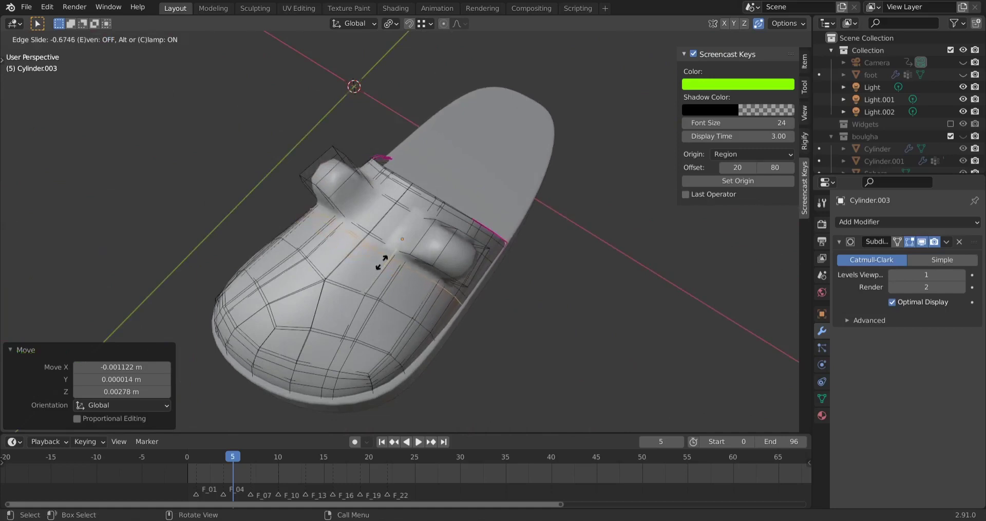
# Select the strap's loop-end faces and scale them along Y to about 0.965
pyautogui.middleClick(358, 320)
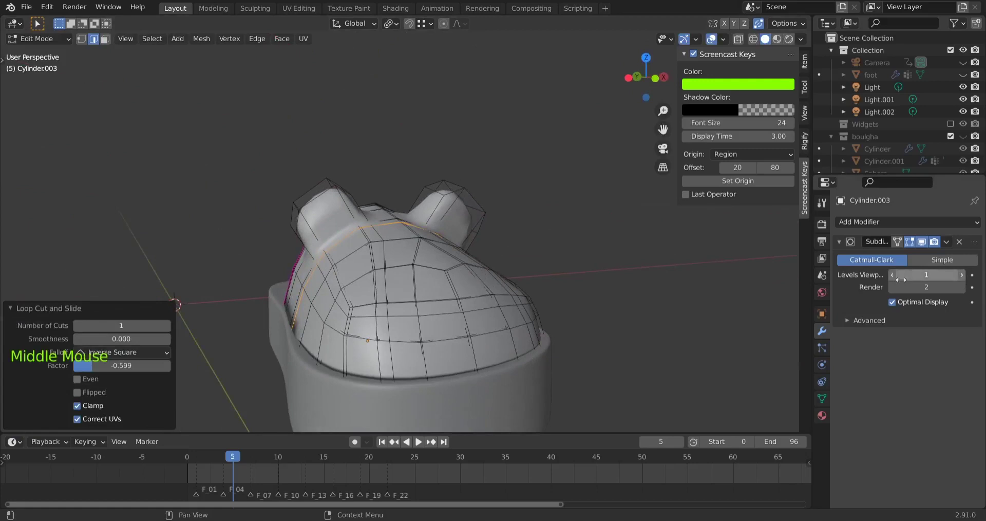
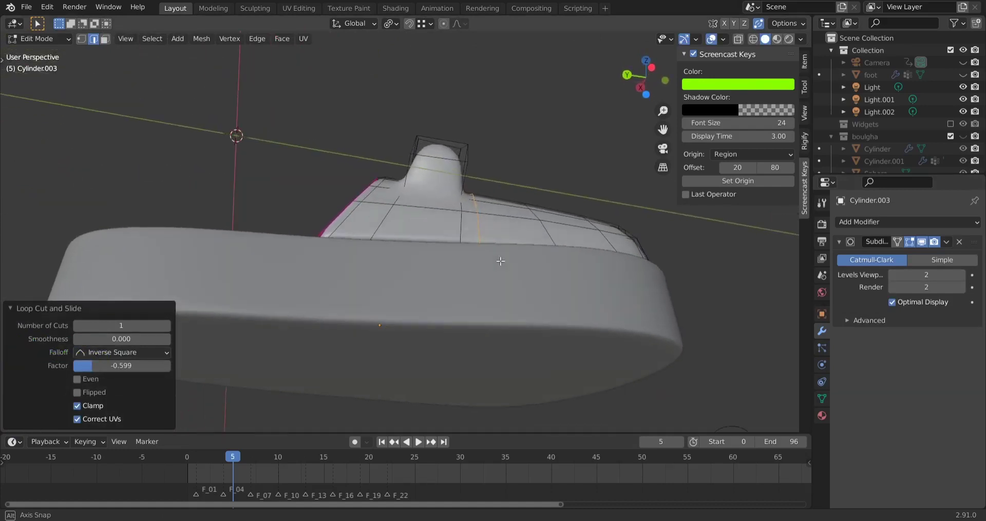
pyautogui.middleClick(461, 206)
pyautogui.doubleClick(452, 245)
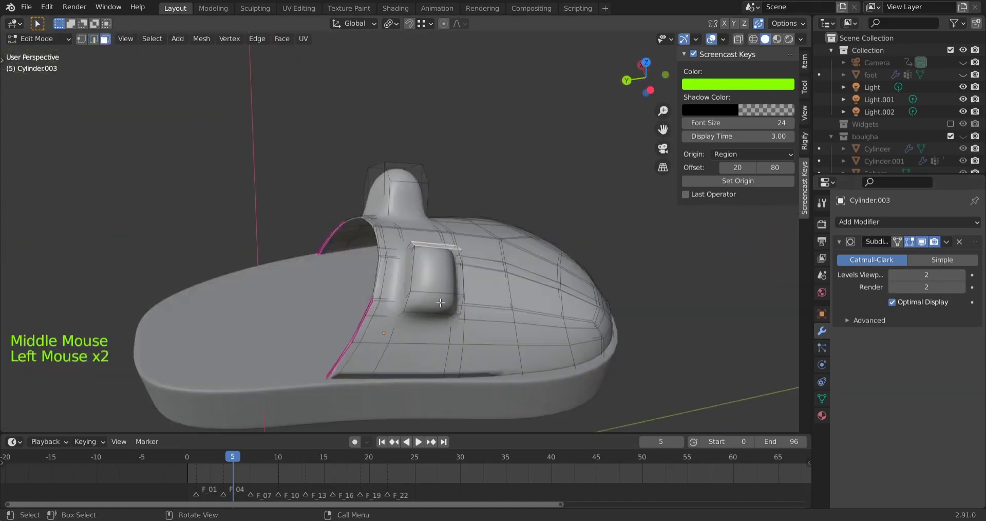
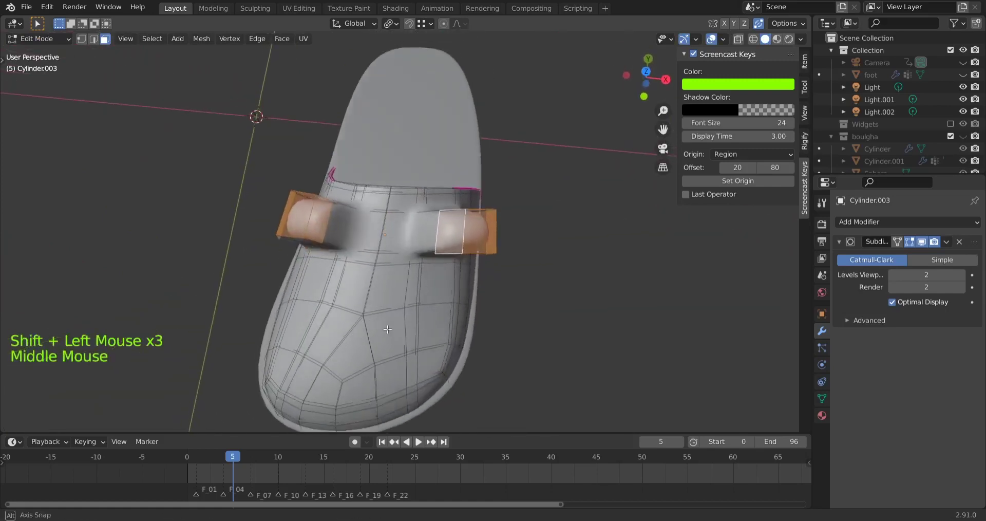
pyautogui.press('s')
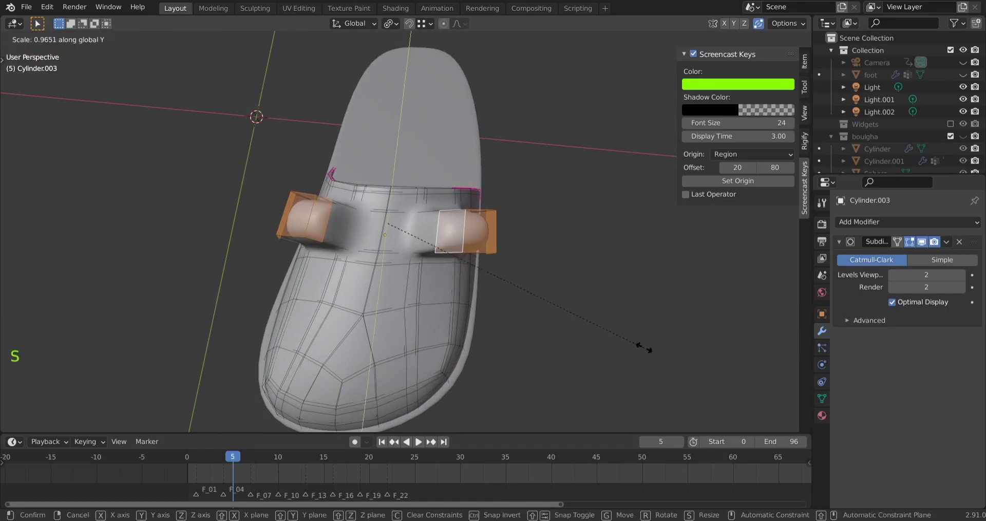